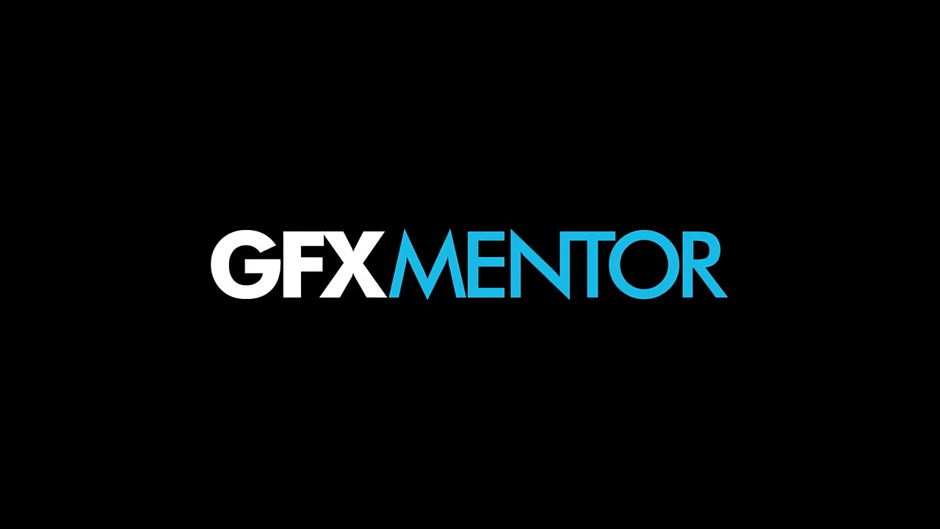
# Review the Pen drawing modes (Path vs Shape), keep Shape, and start a straight-edged shape on the canvas
pyautogui.click(70, 29)
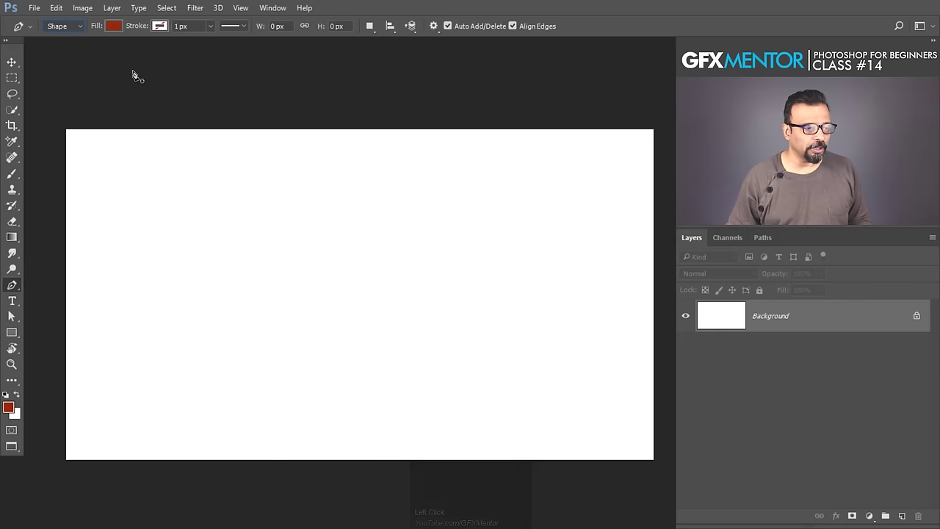
pyautogui.click(81, 28)
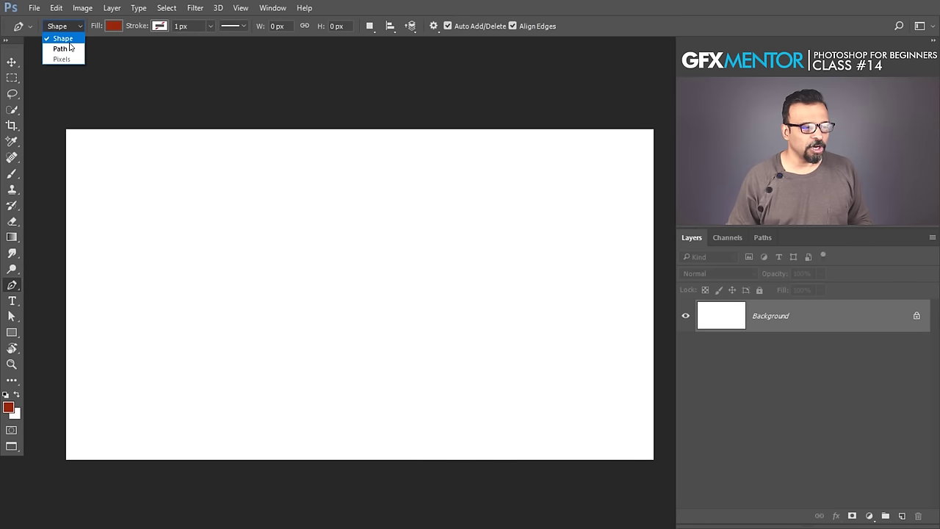
pyautogui.click(74, 51)
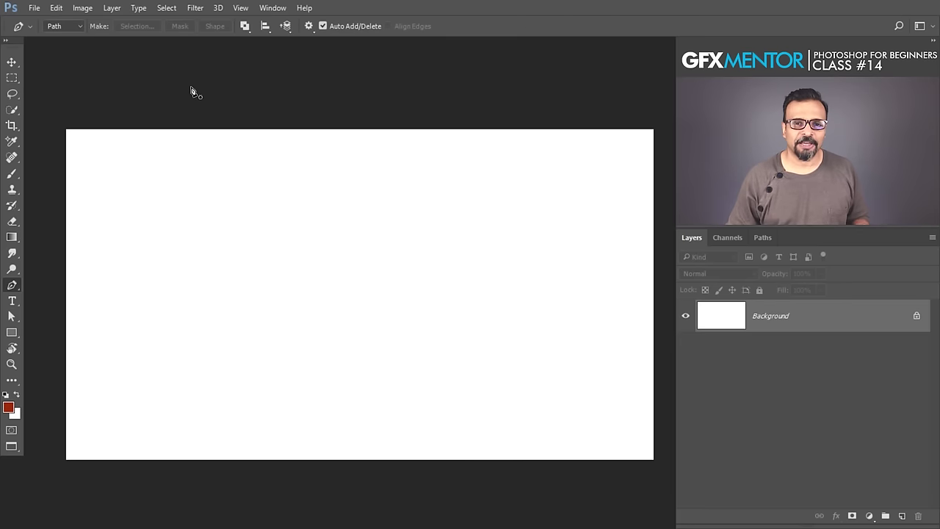
pyautogui.click(82, 31)
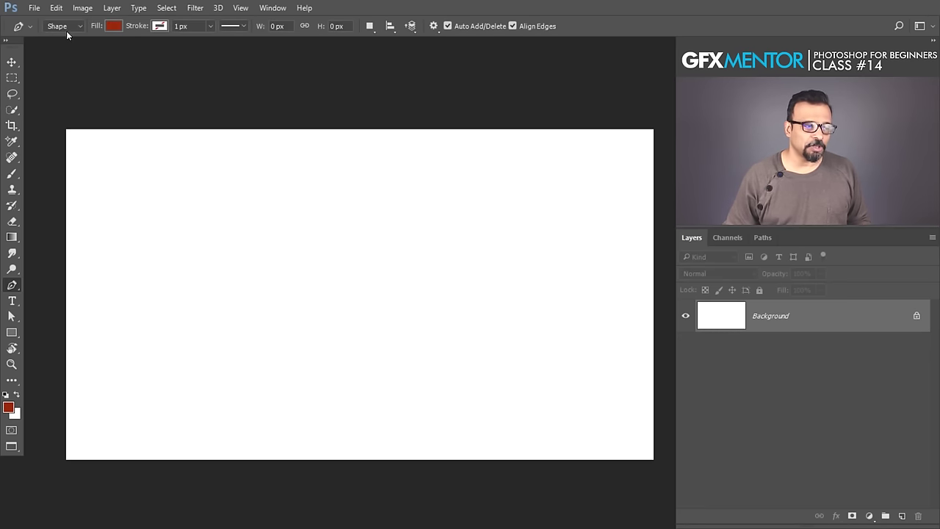
pyautogui.click(72, 30)
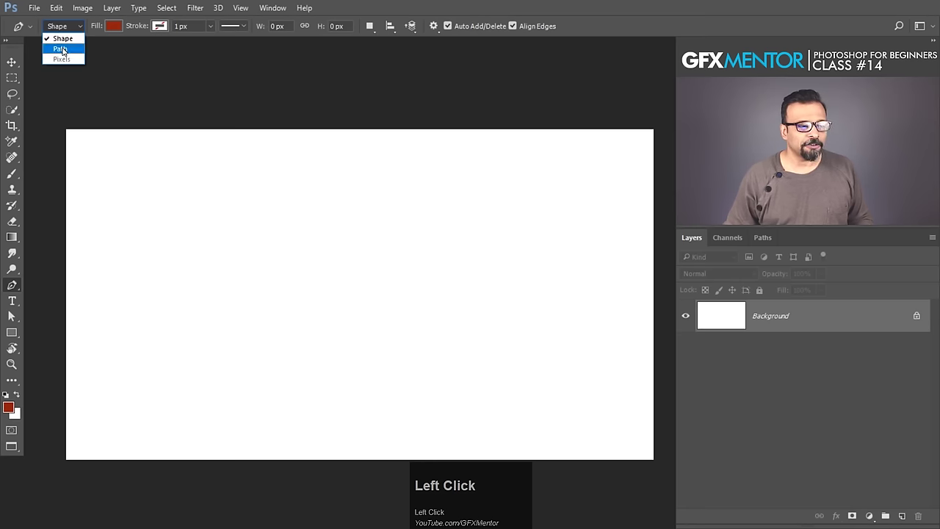
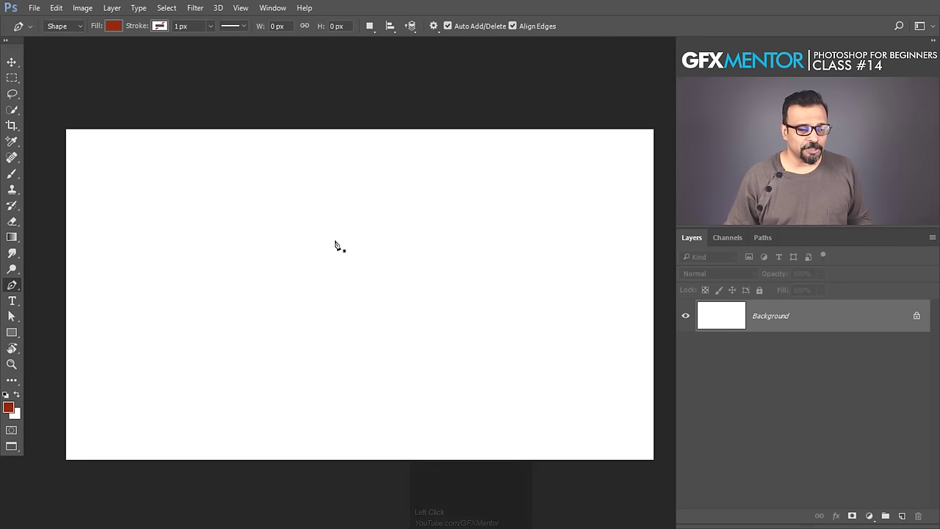
pyautogui.click(284, 232)
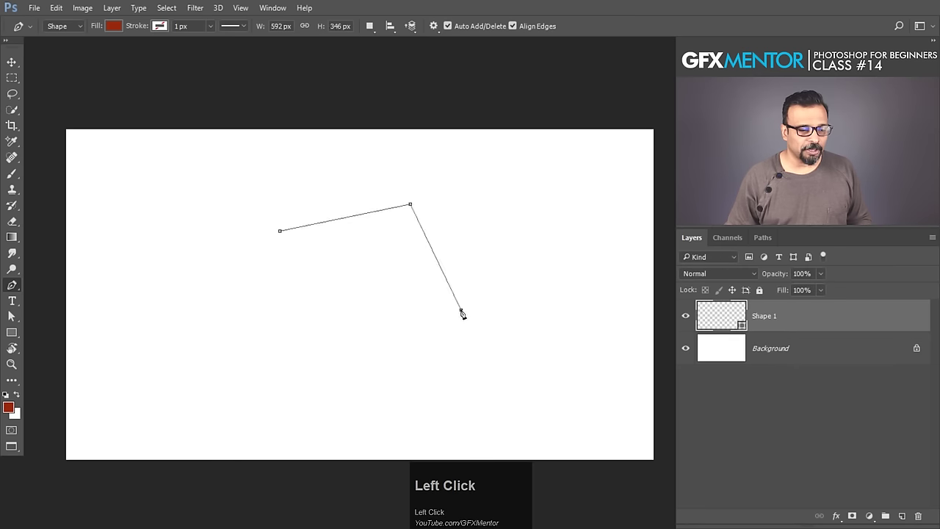
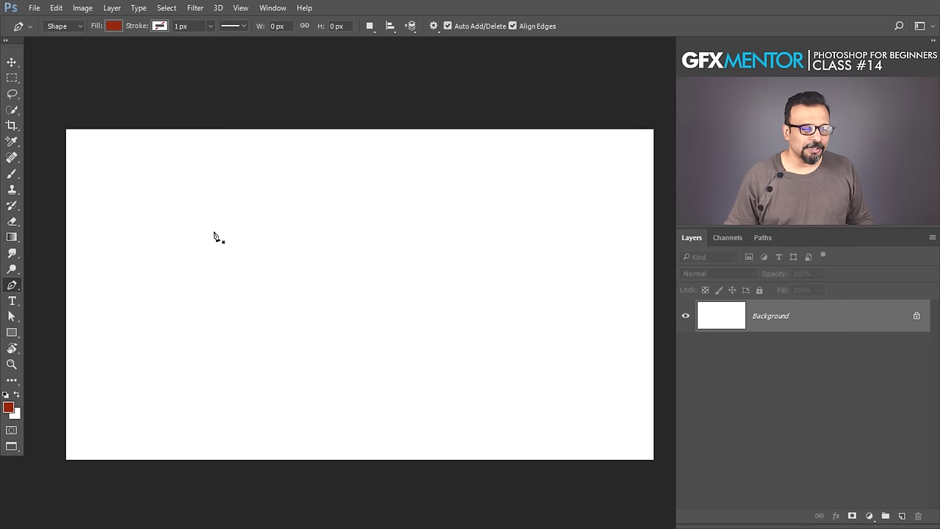
# Place corner anchors so Shape 1 becomes a filled dark-red straight-sided polygon
pyautogui.click(222, 241)
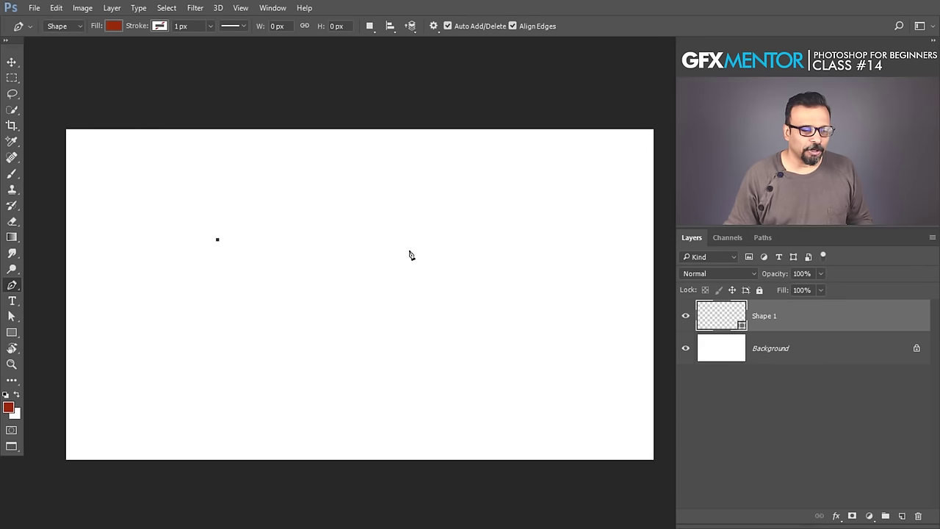
pyautogui.click(457, 184)
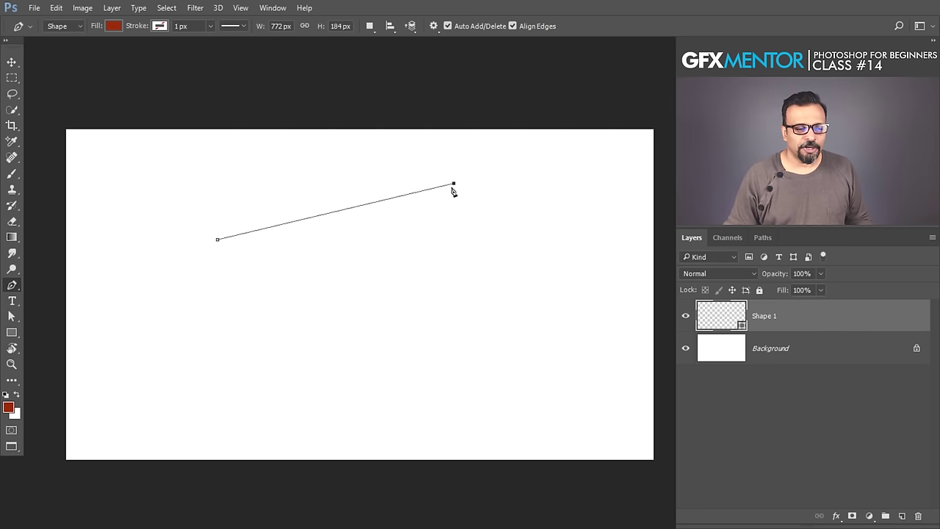
pyautogui.click(526, 271)
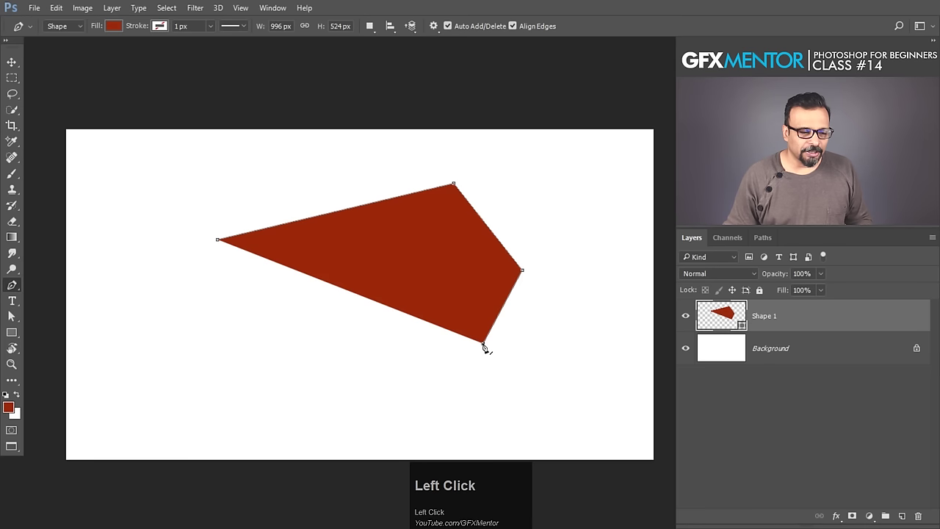
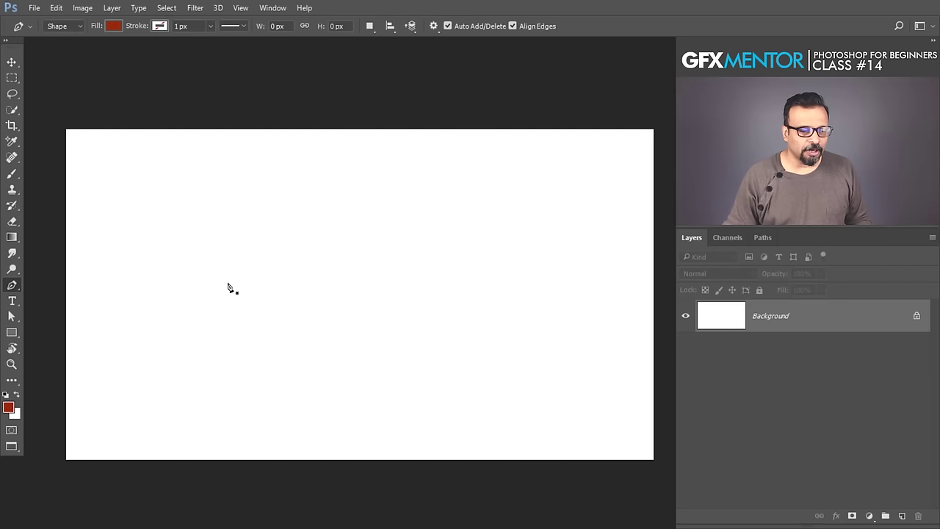
# Start a shape, extend it with a long curved segment, then undo back to the starting anchor
pyautogui.click(234, 285)
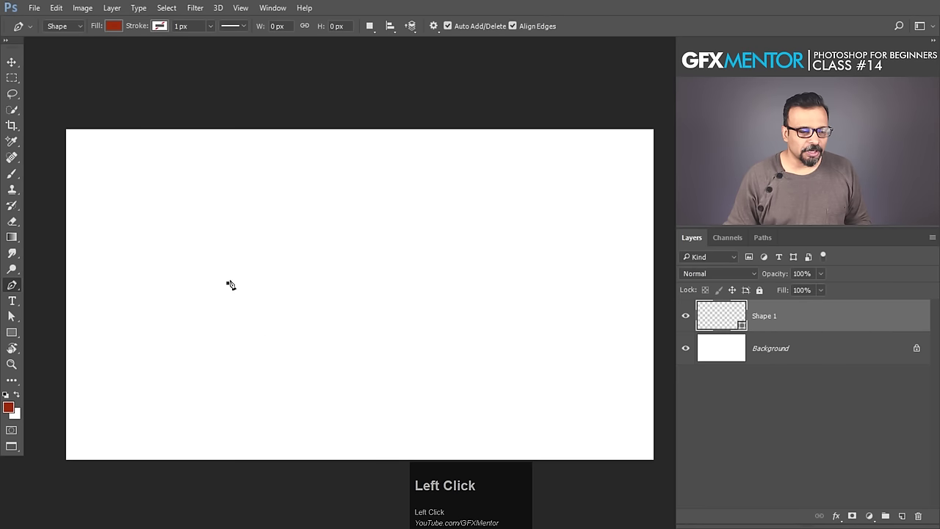
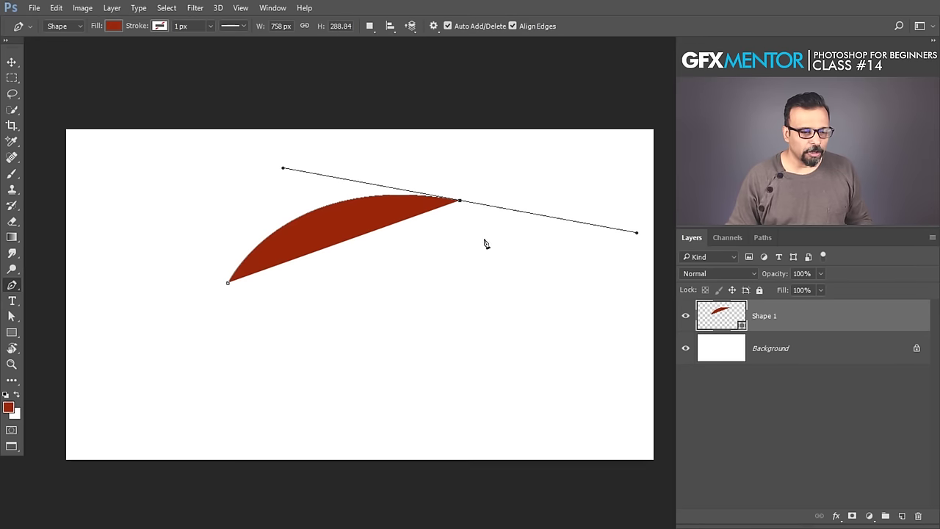
pyautogui.moveTo(643, 236); pyautogui.dragTo(597, 281)
pyautogui.press('ctrl+z')
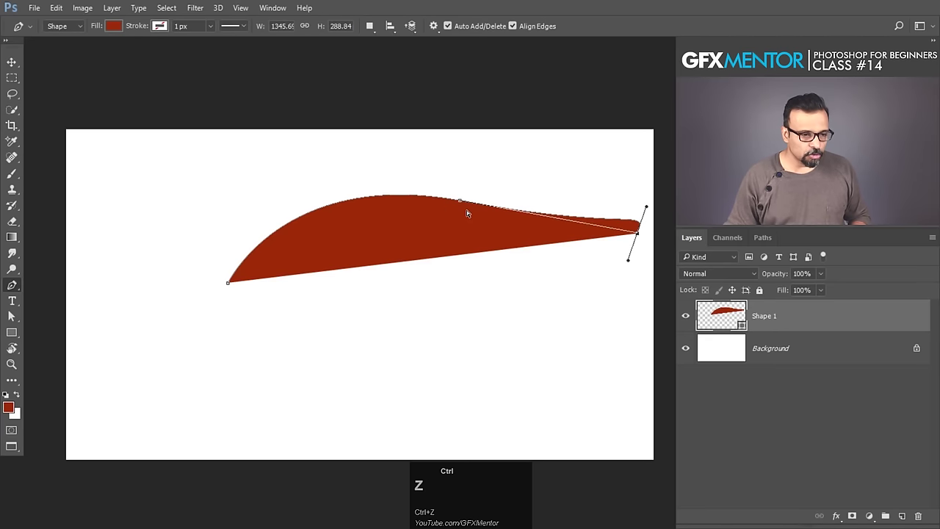
pyautogui.press('ctrl+alt+z')
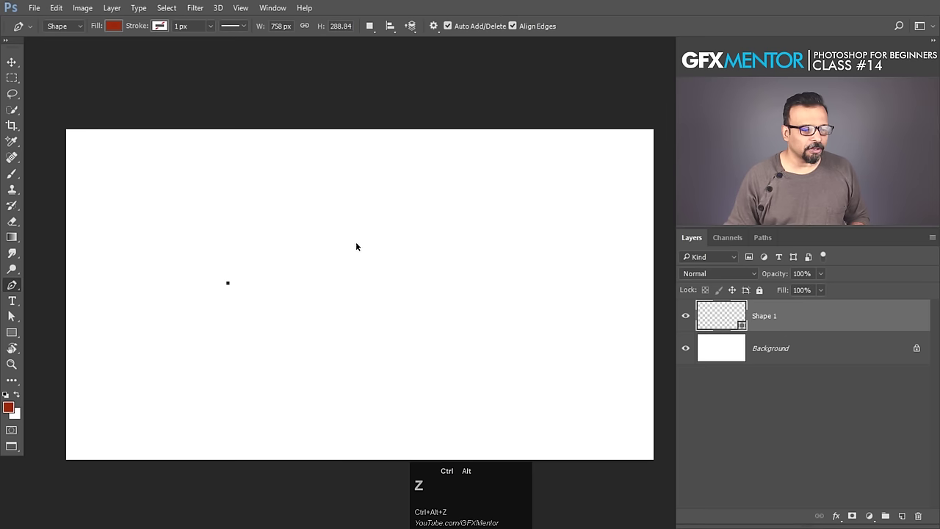
# Curve the first side upward into a dome and add the bottom-right corner of the red shape
pyautogui.moveTo(266, 331); pyautogui.dragTo(240, 205)
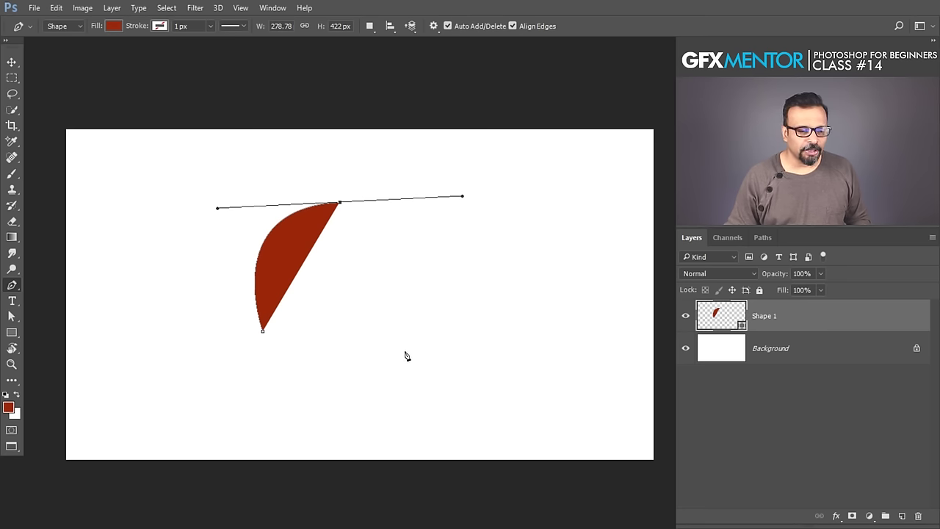
pyautogui.click(397, 347)
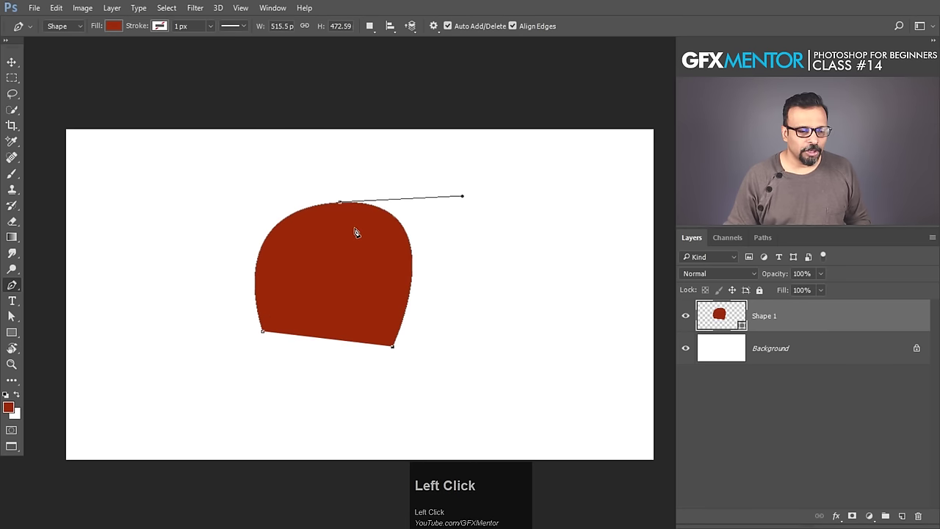
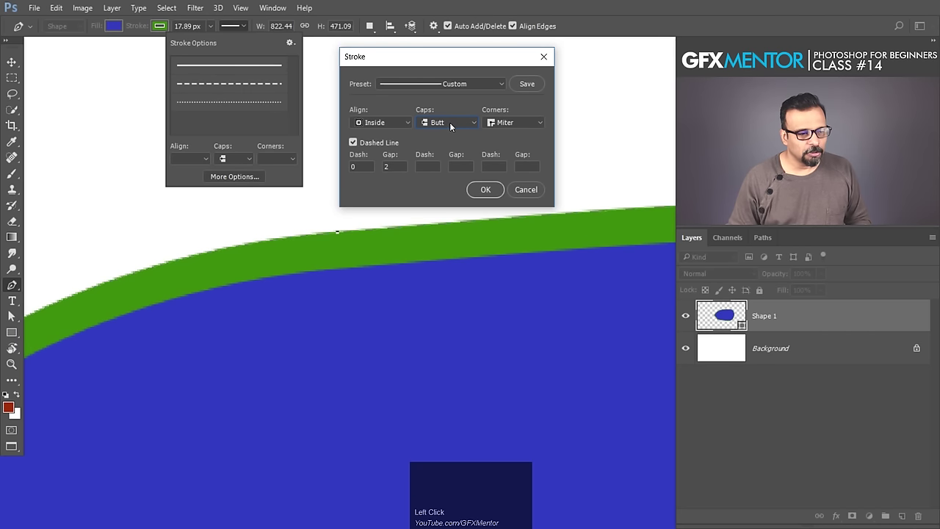
# Change the stroke from dashed to solid, then set its colour to No Color so only the blue fill remains
pyautogui.click(455, 126)
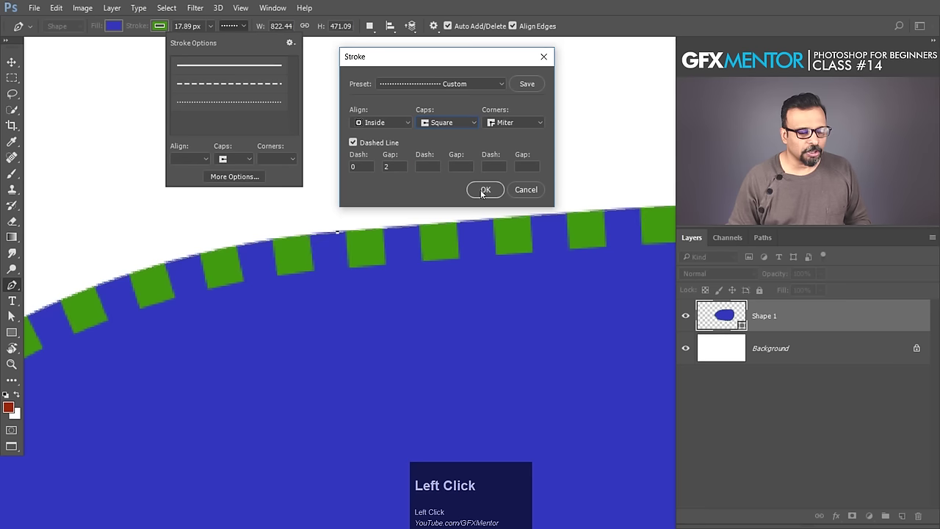
pyautogui.click(444, 125)
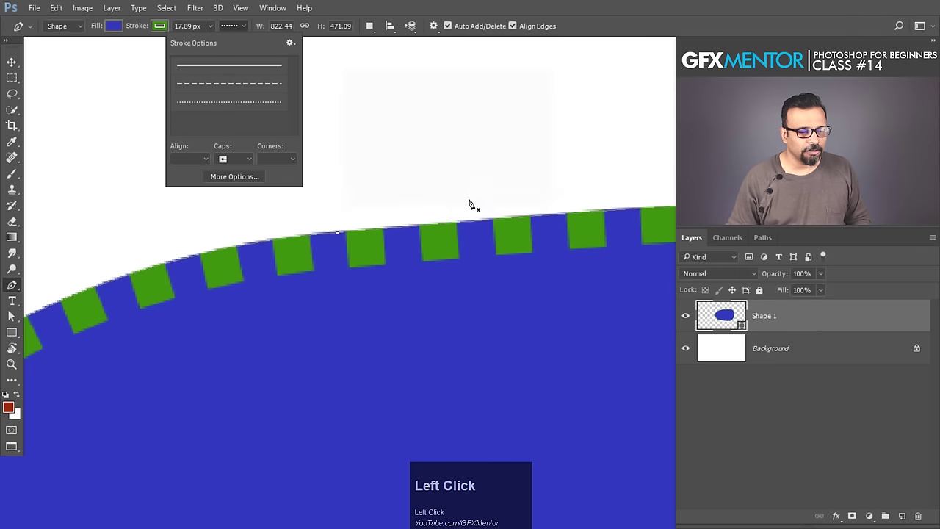
pyautogui.scroll(-3)
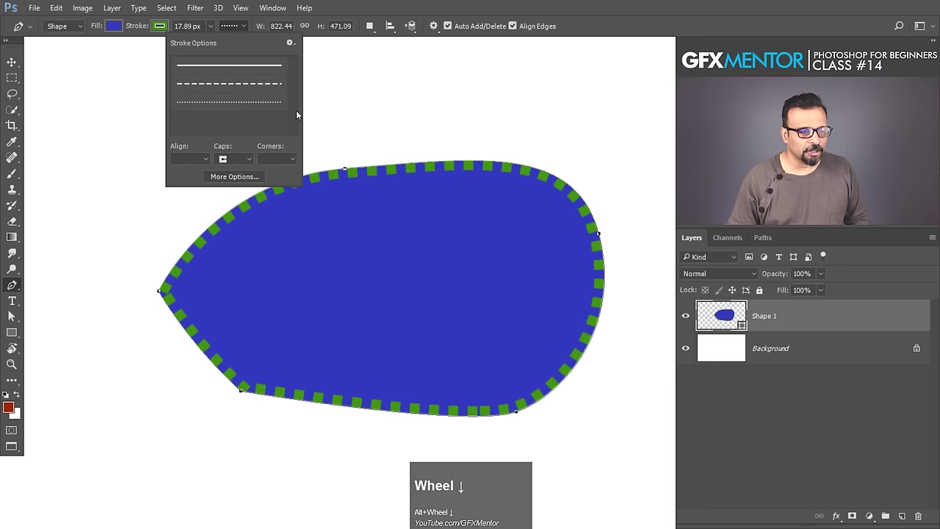
pyautogui.click(256, 89)
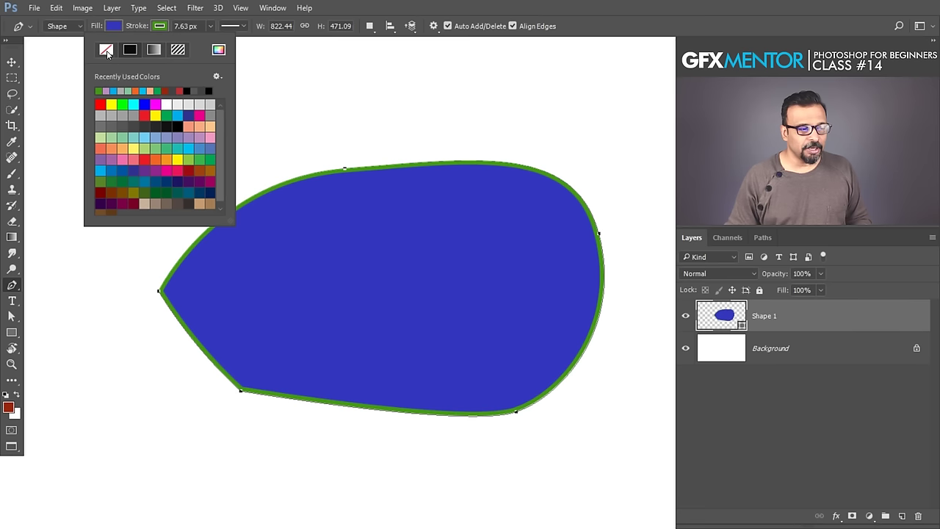
pyautogui.click(111, 54)
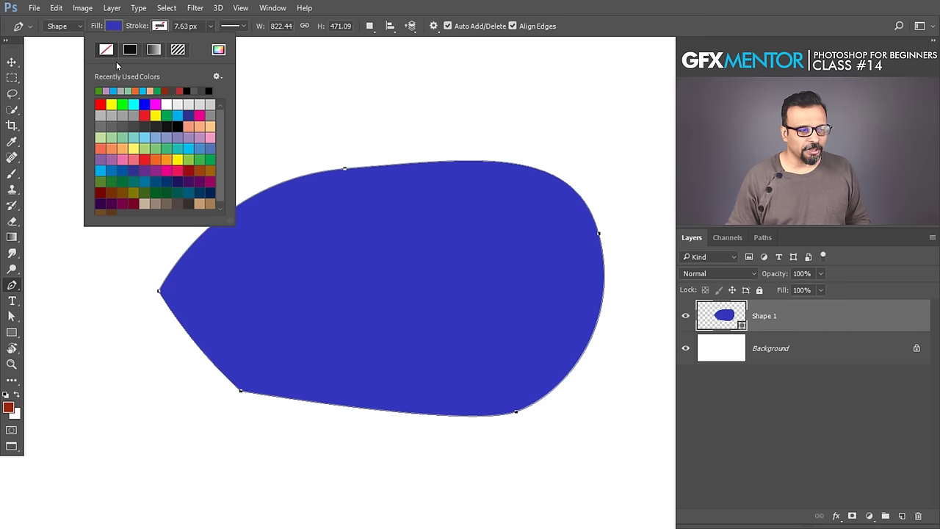
pyautogui.click(800, 351)
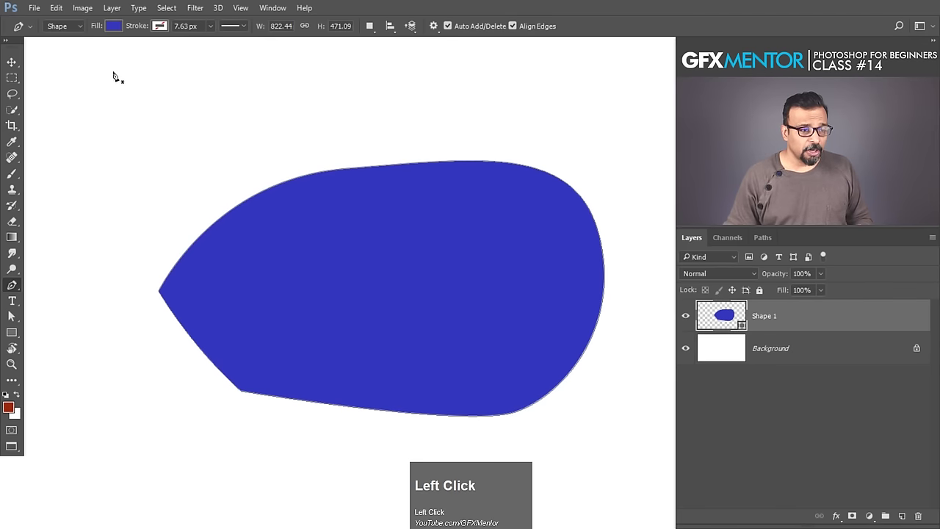
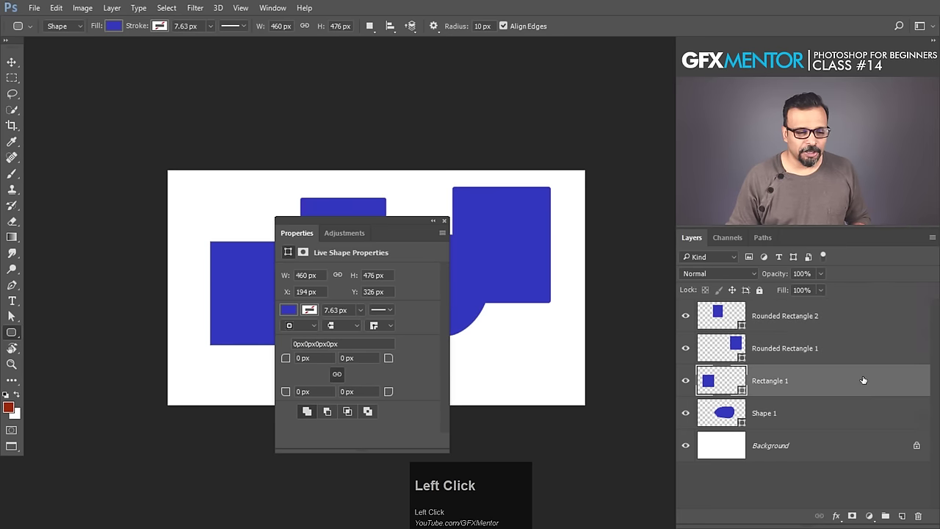
pyautogui.moveTo(866, 310); pyautogui.dragTo(303, 283)
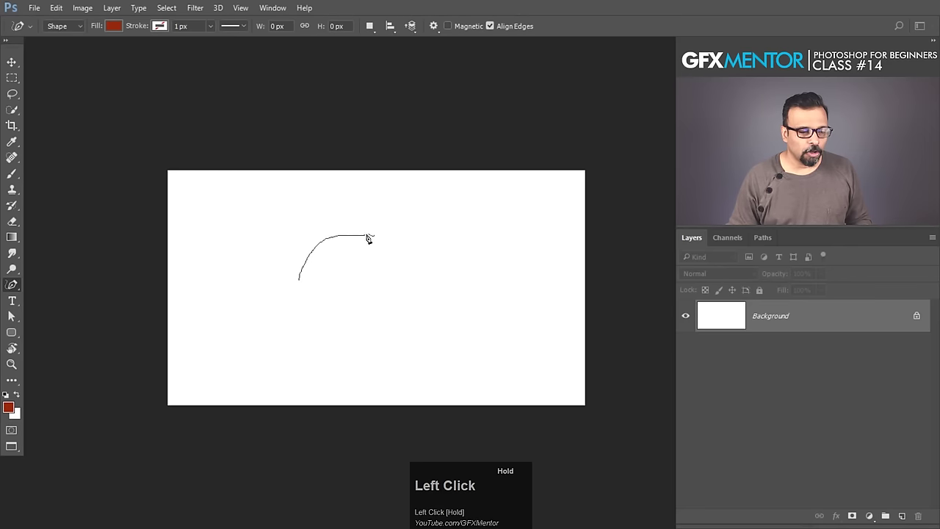
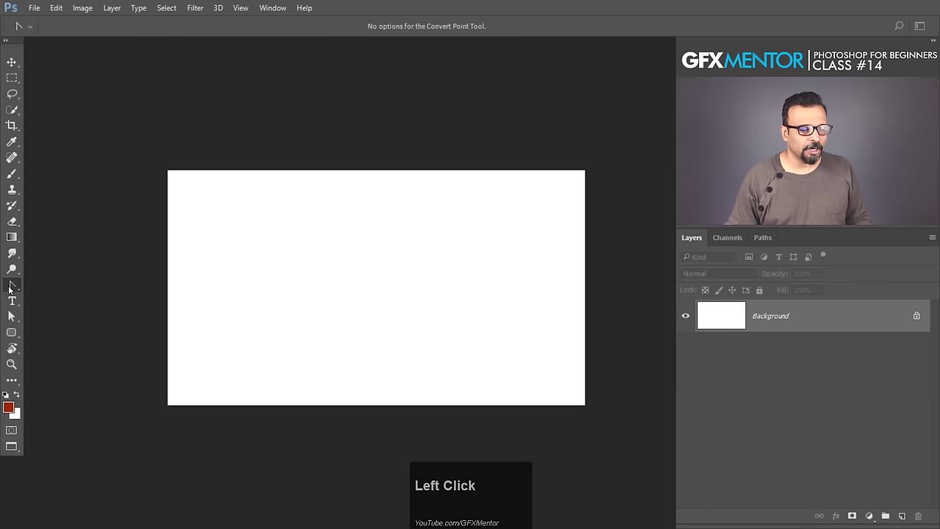
# Place the first anchor of a new red shape at the canvas's left edge
pyautogui.click(12, 289)
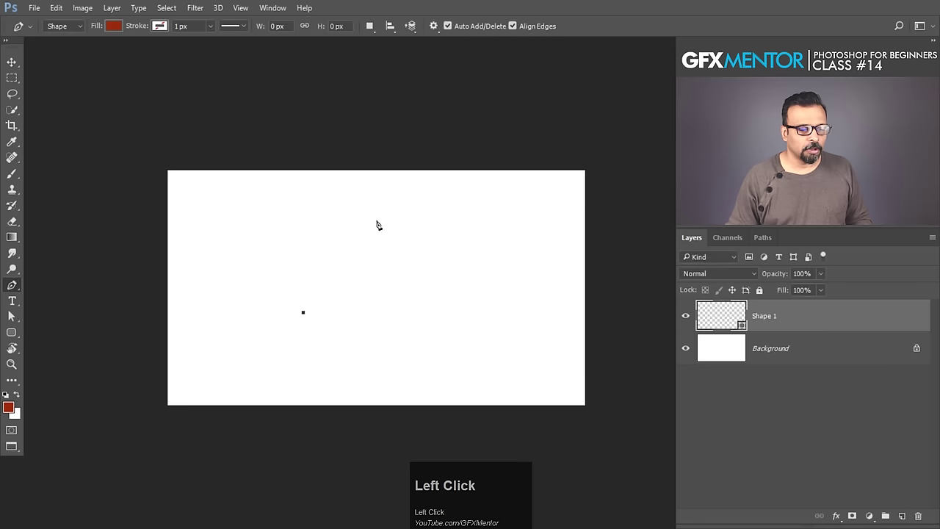
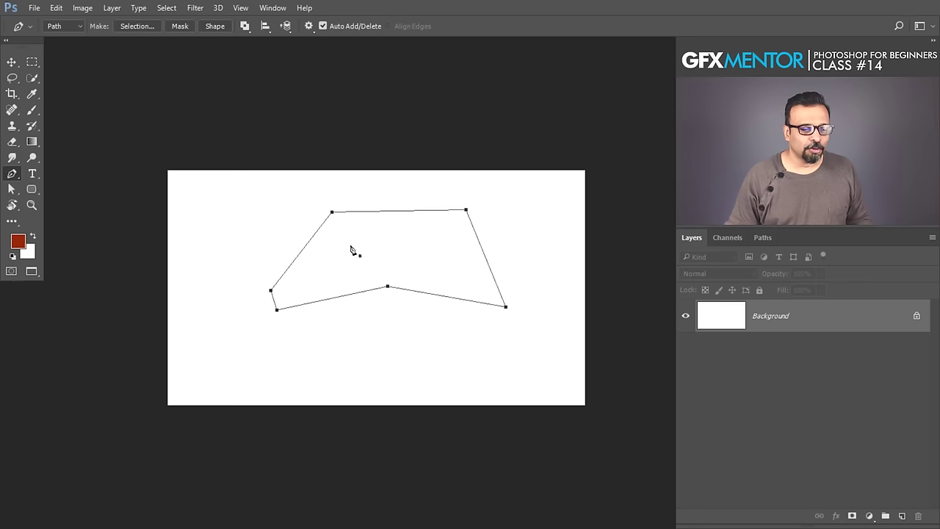
# Turn the angular path into a selection via its context menu, then clear it to a blank canvas
pyautogui.rightClick(368, 235)
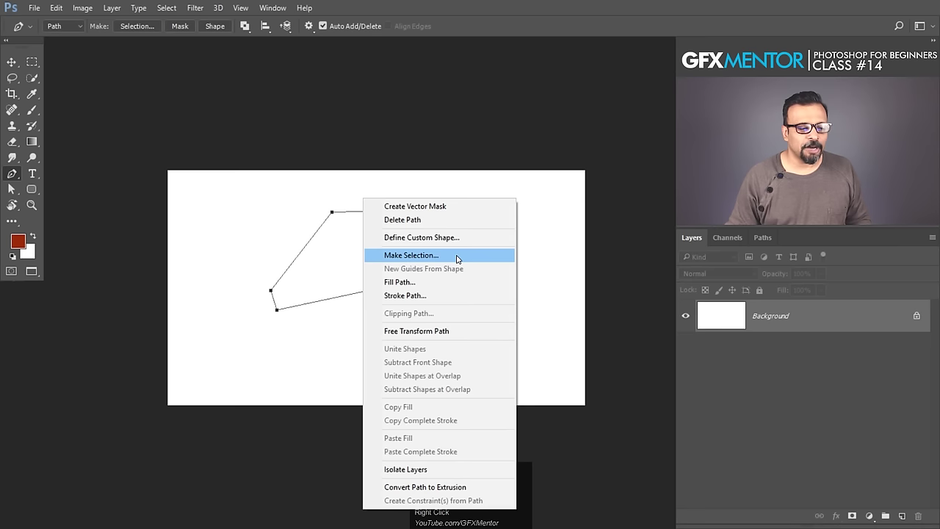
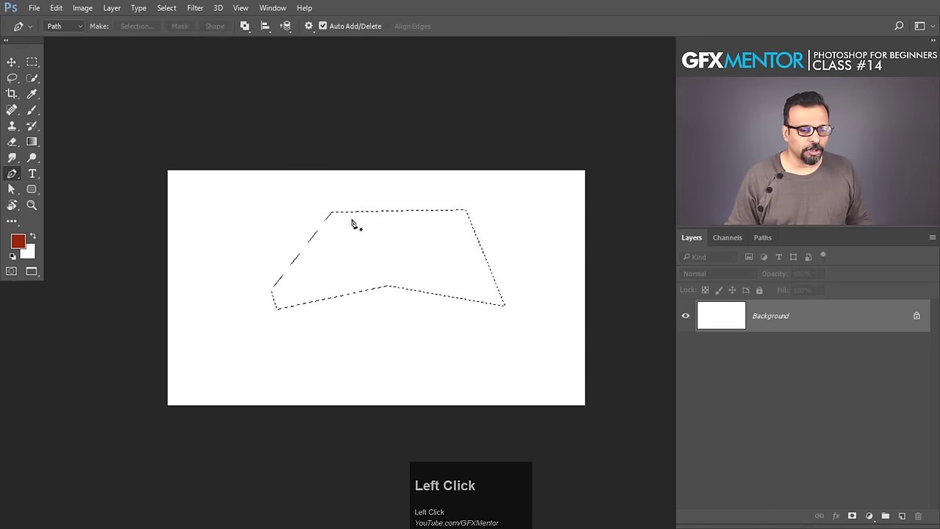
pyautogui.press('ctrl+alt+z')
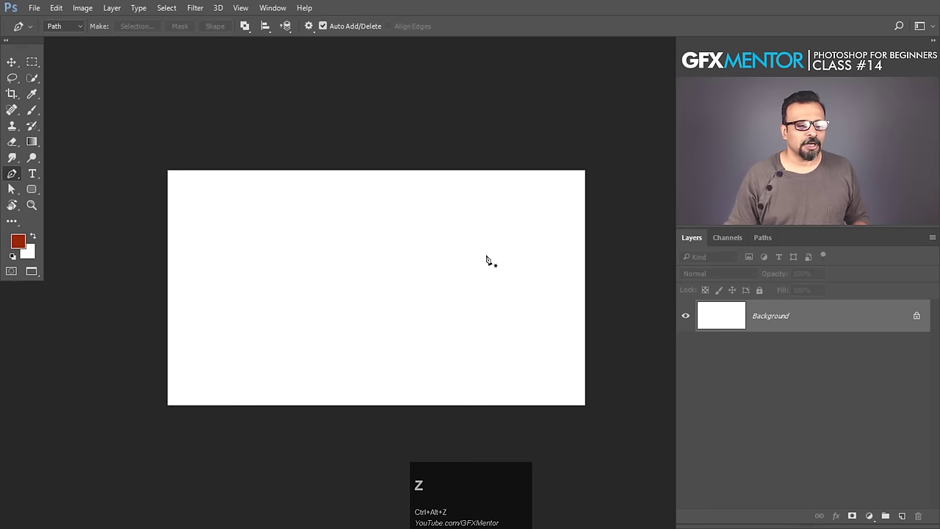
# Switch to the lemon-jar photo and confirm the Pen tool is in Path mode
pyautogui.press('ctrl+Tab')
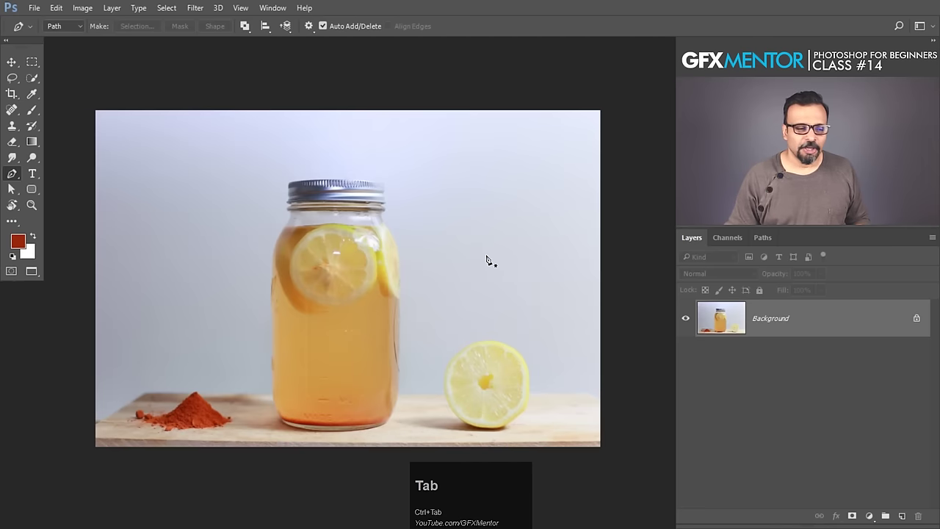
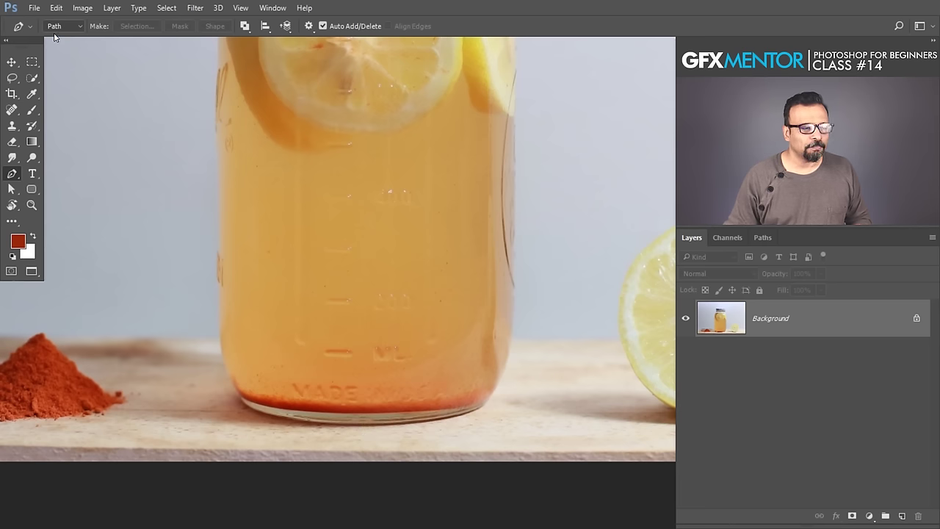
pyautogui.click(84, 28)
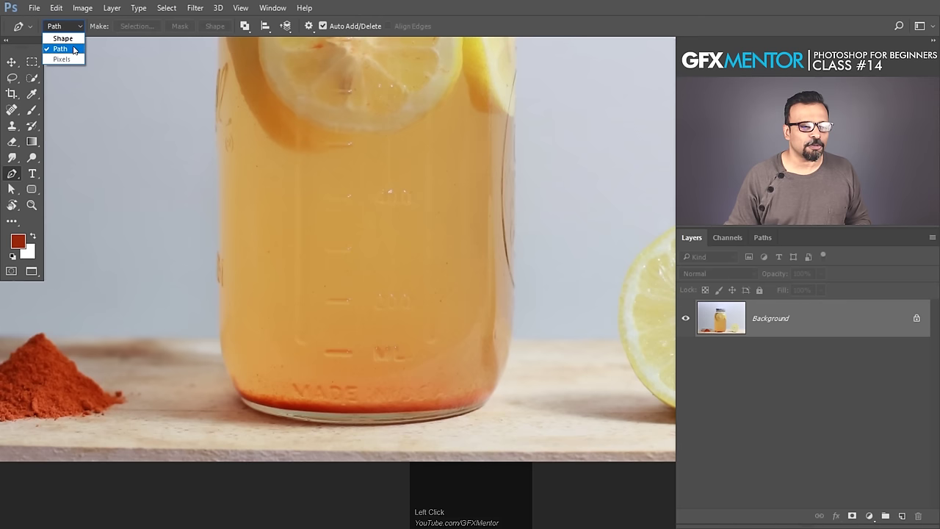
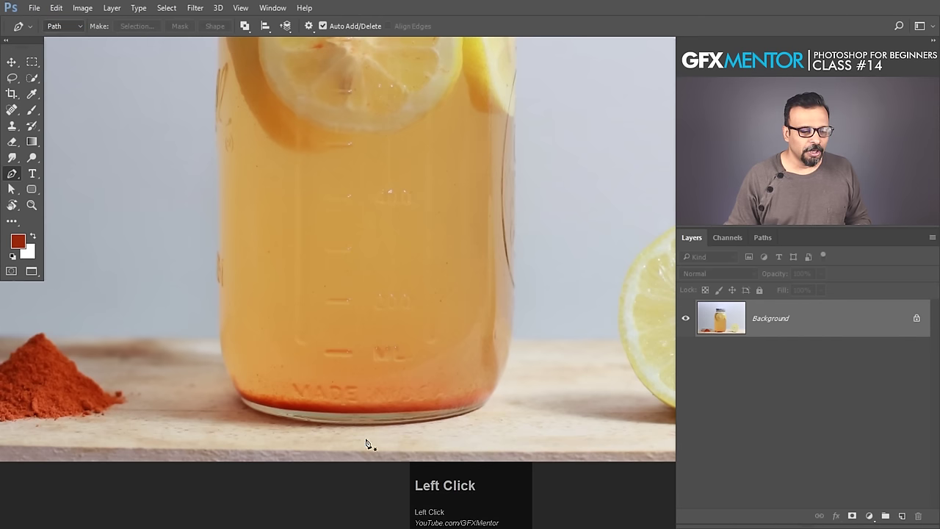
# Trace anchors from the jar's bottom edge up its right side, neck and across the lid
pyautogui.click(363, 428)
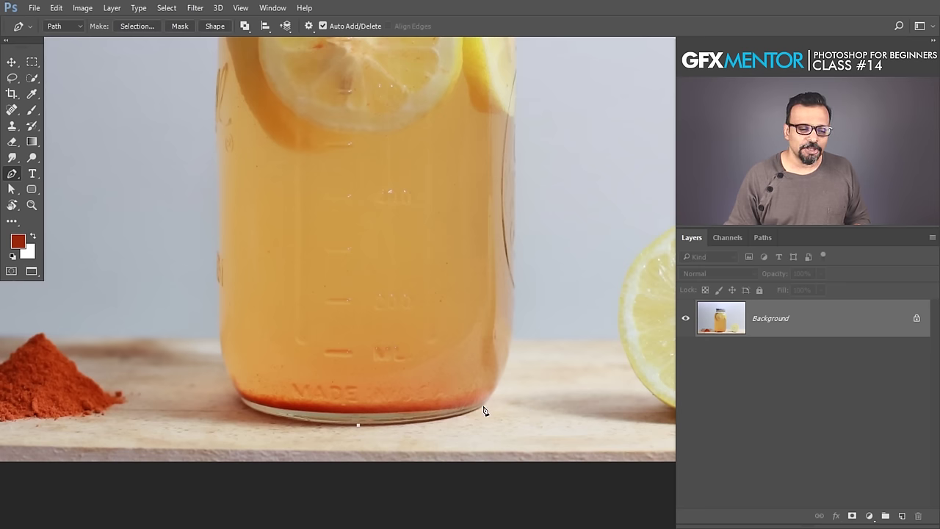
pyautogui.click(489, 408)
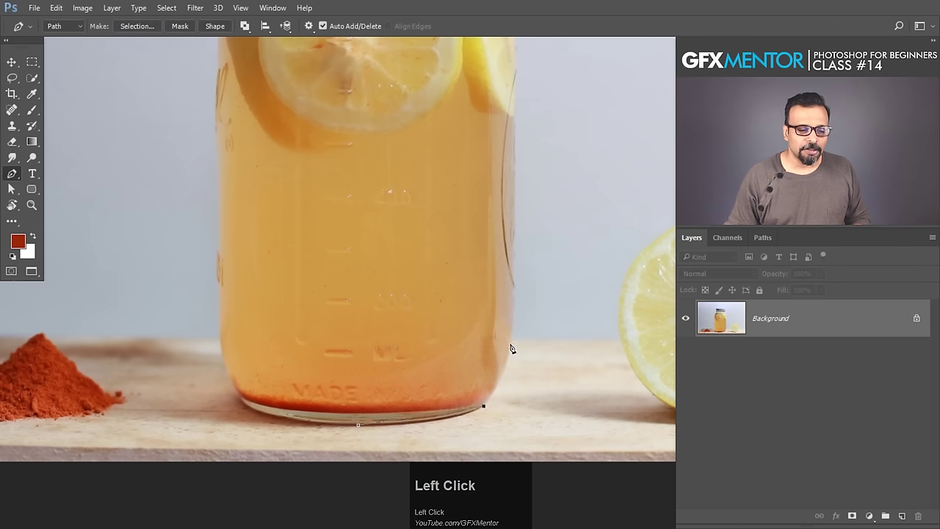
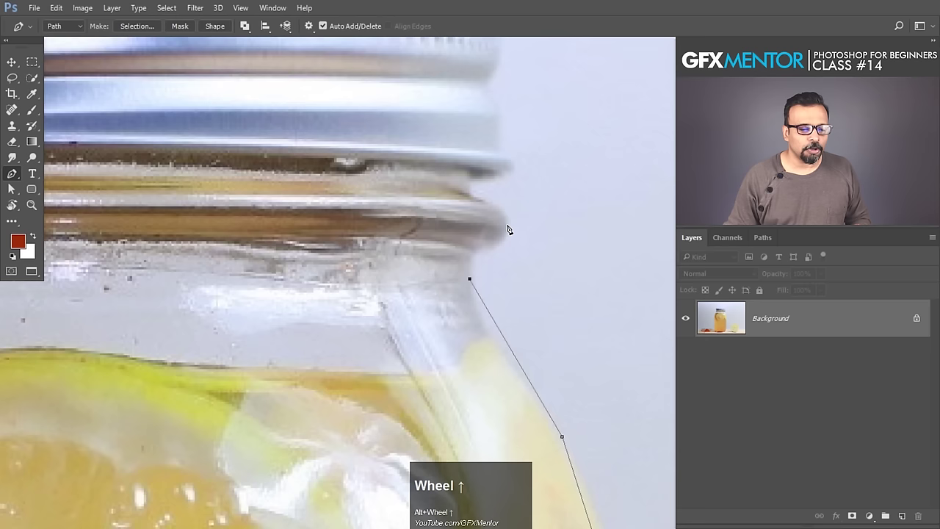
pyautogui.click(484, 253)
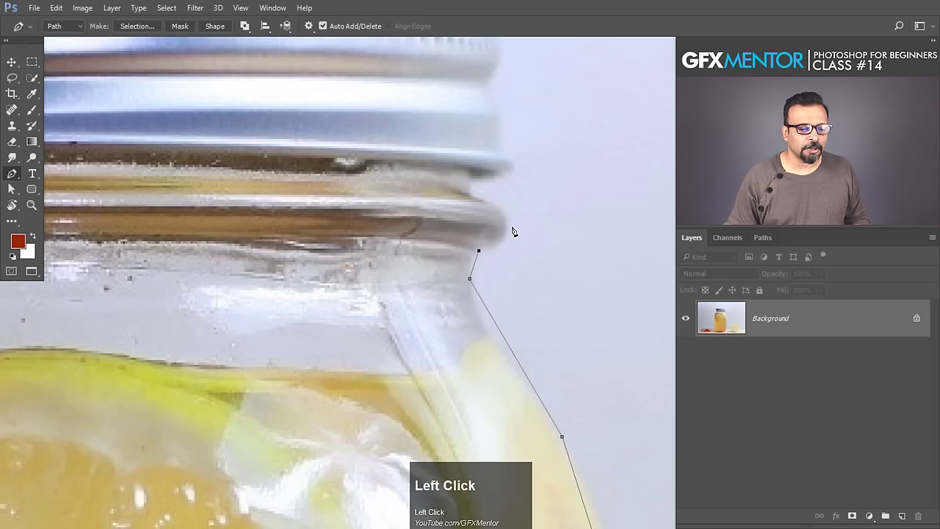
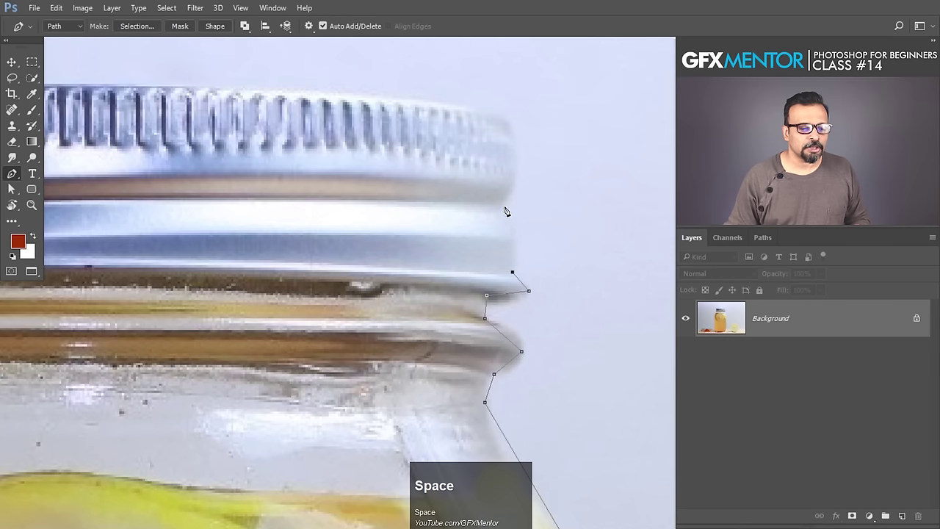
pyautogui.click(508, 208)
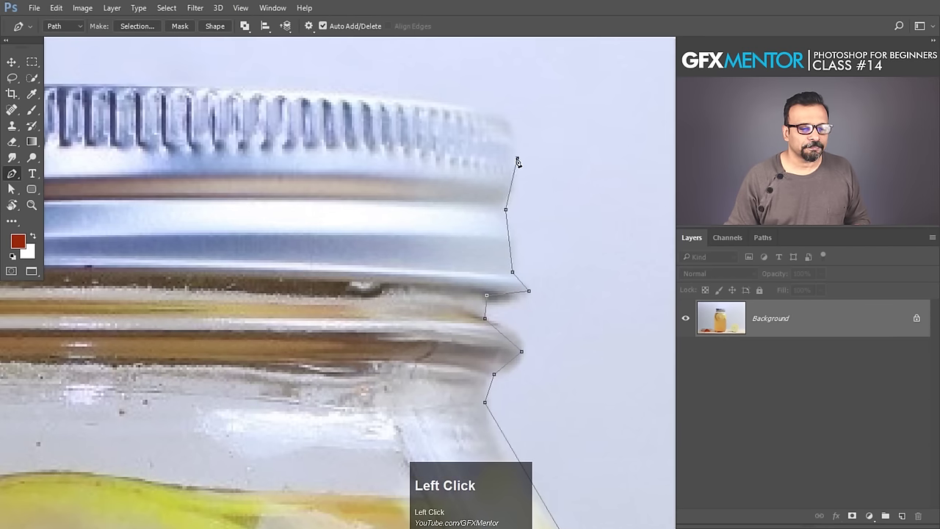
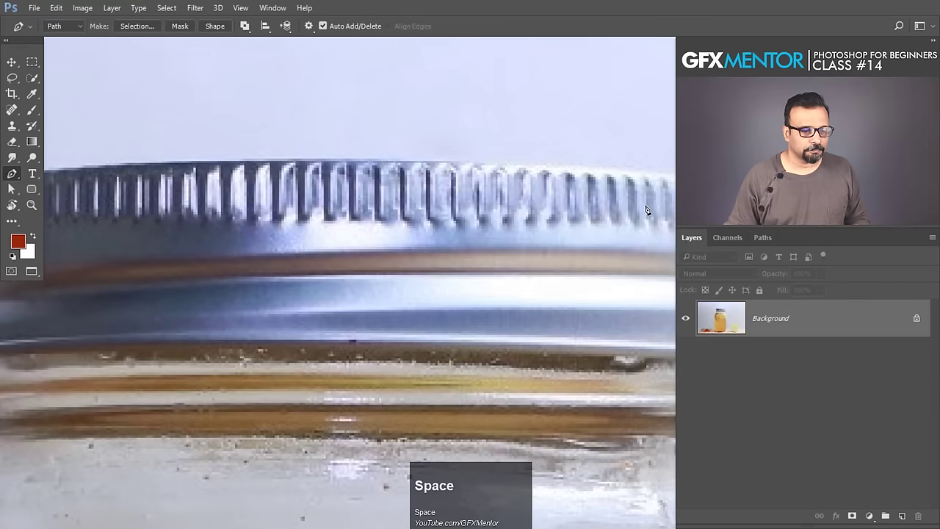
pyautogui.scroll(3)
pyautogui.scroll(-3)
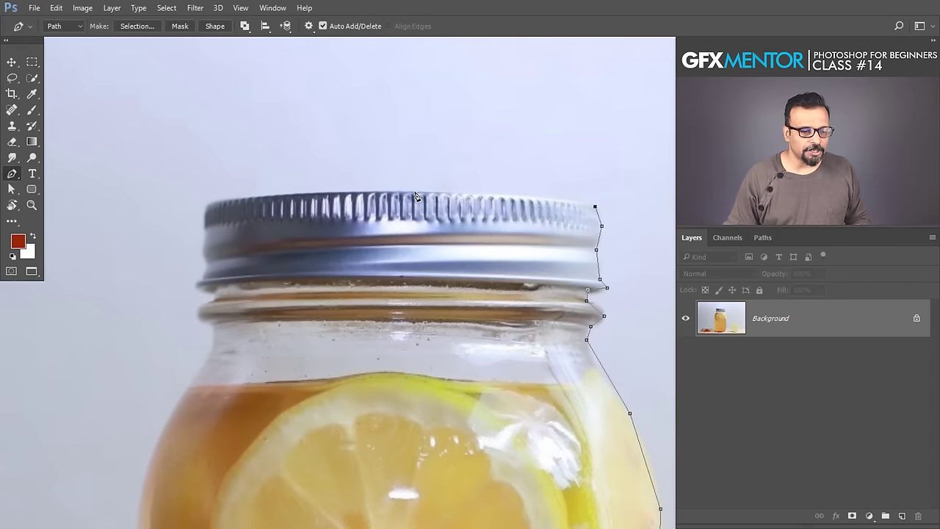
pyautogui.click(417, 193)
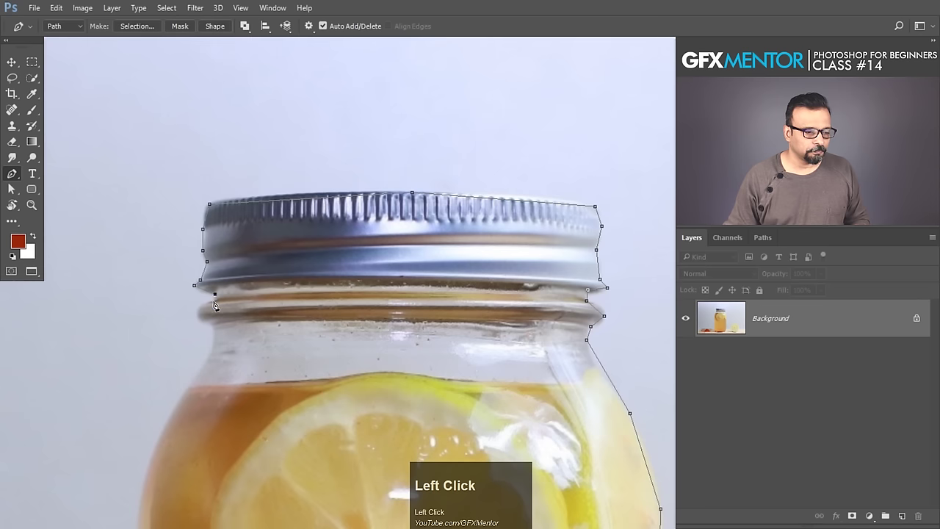
# Undo the last lid anchor and shift the view down the jar's left side to continue tracing
pyautogui.press('ctrl+z')
pyautogui.doubleClick(217, 329)
pyautogui.press('space')
pyautogui.press('space')
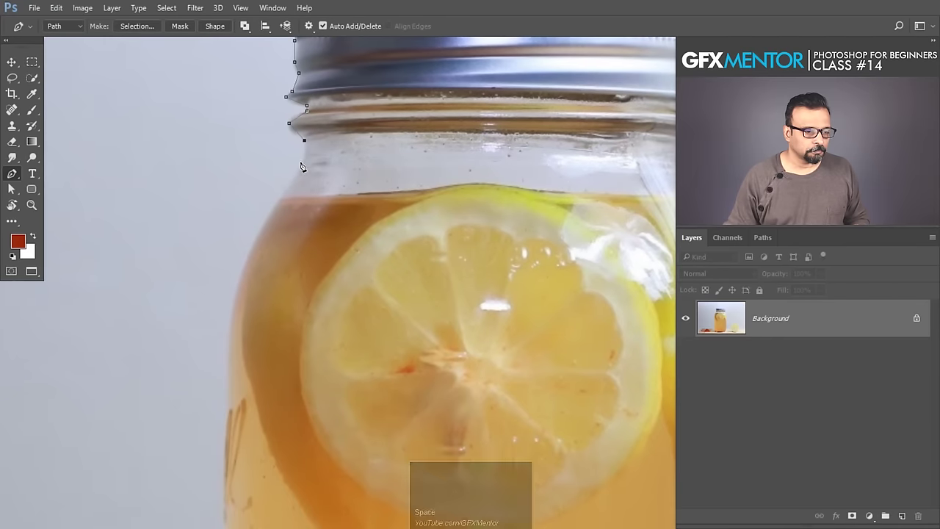
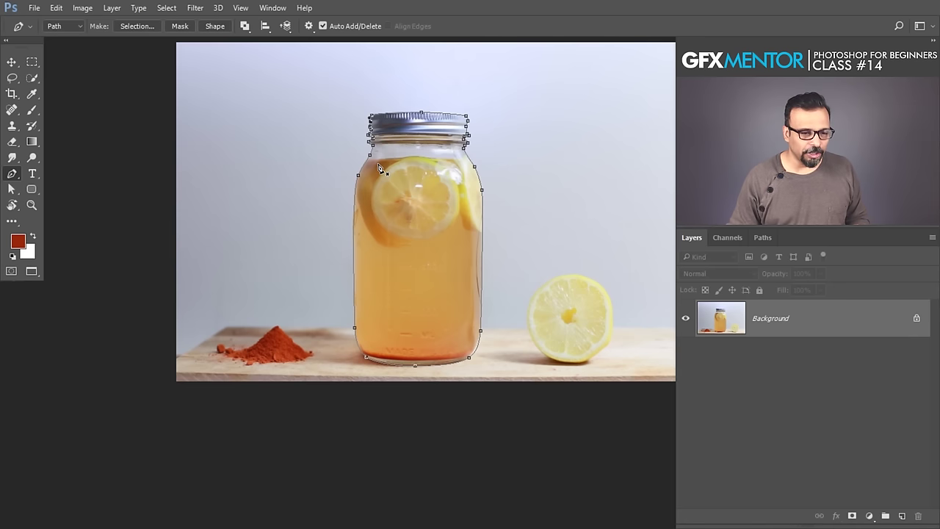
# Show the Paths panel and toggle the jar Work Path off and back on
pyautogui.click(379, 104)
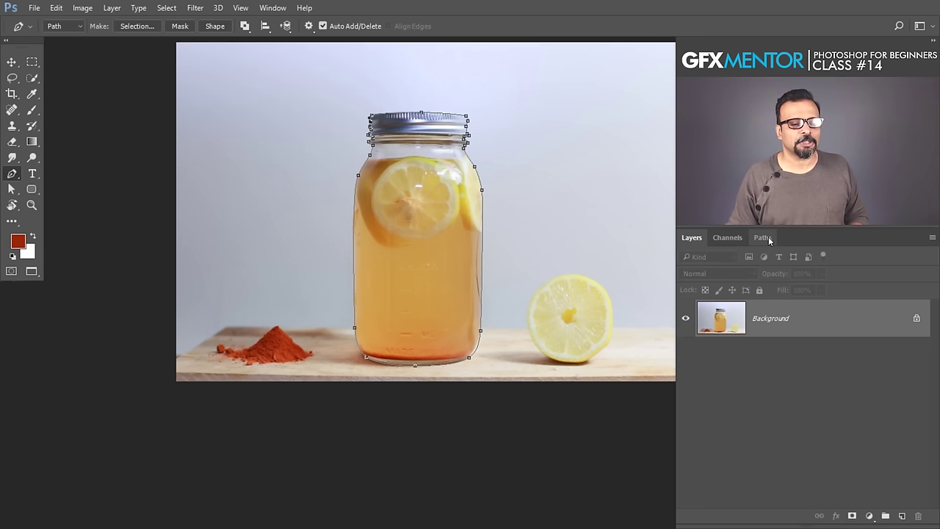
pyautogui.click(765, 243)
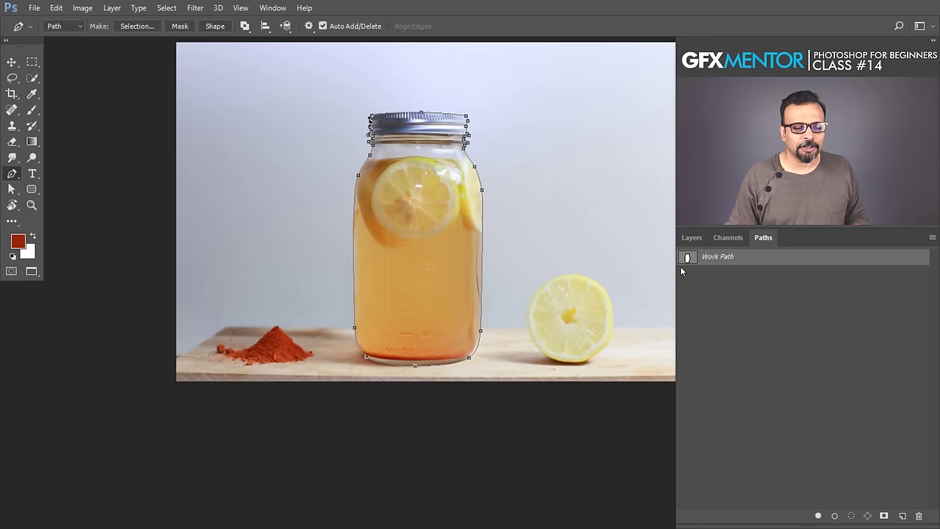
pyautogui.click(798, 338)
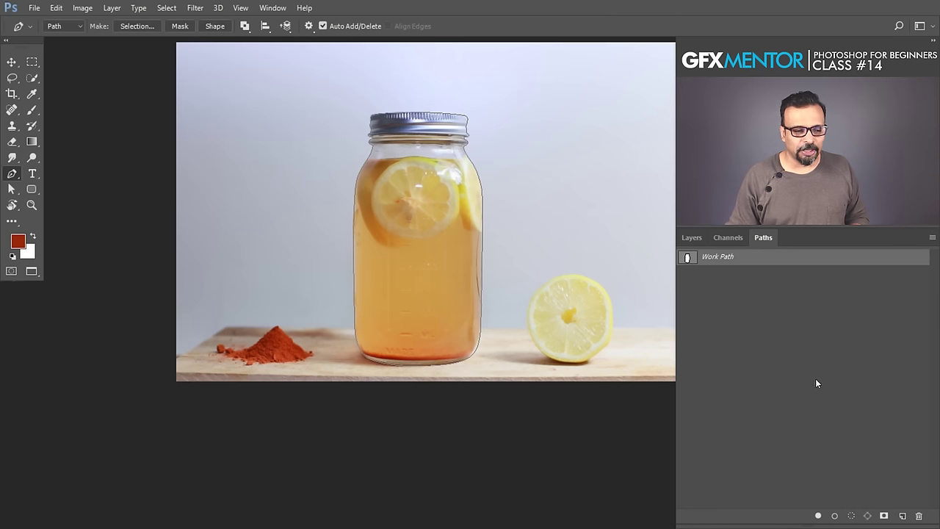
pyautogui.click(819, 383)
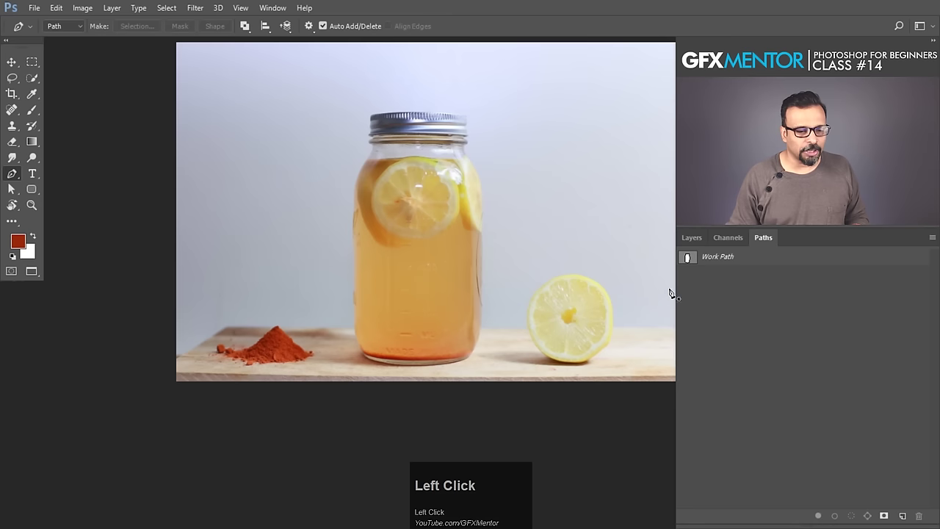
pyautogui.click(722, 259)
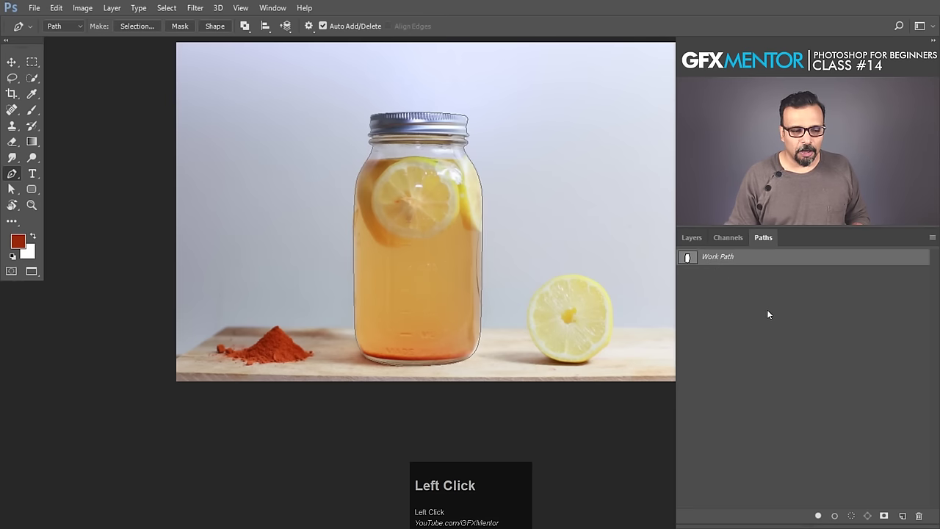
# Draw a test triangle path beside the jar, then undo back to the jar outline Work Path
pyautogui.click(791, 335)
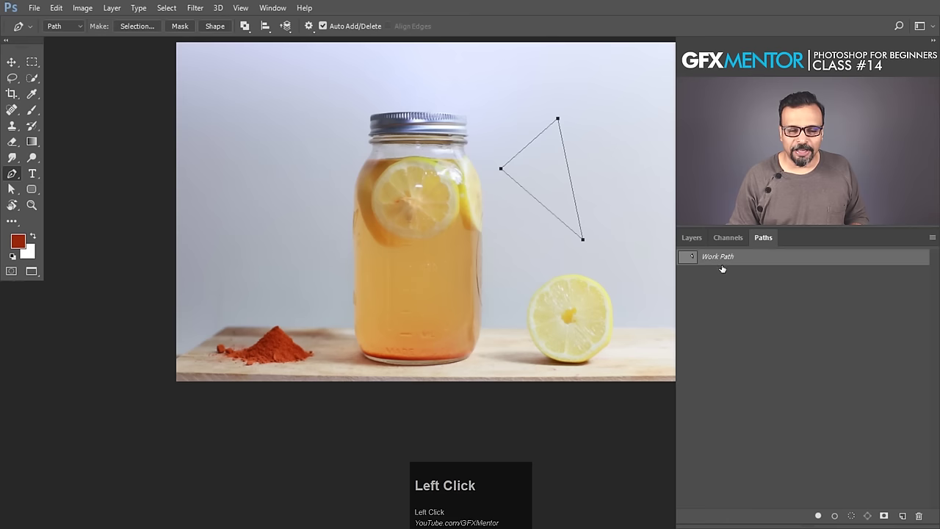
pyautogui.click(735, 271)
pyautogui.press('z')
pyautogui.press('ctrl+alt+z')
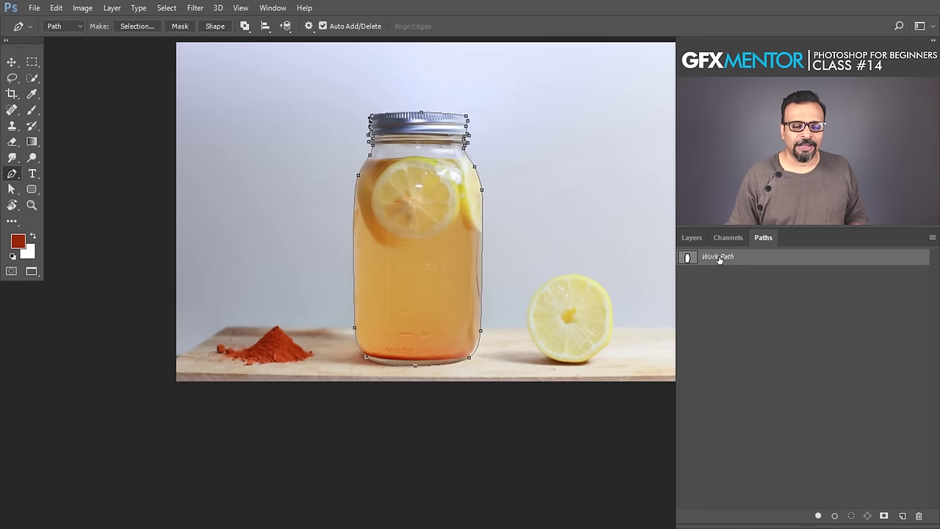
# Save the jar Work Path as 'jar path', deselect it, and drag the test work path to the trash
pyautogui.click(743, 260)
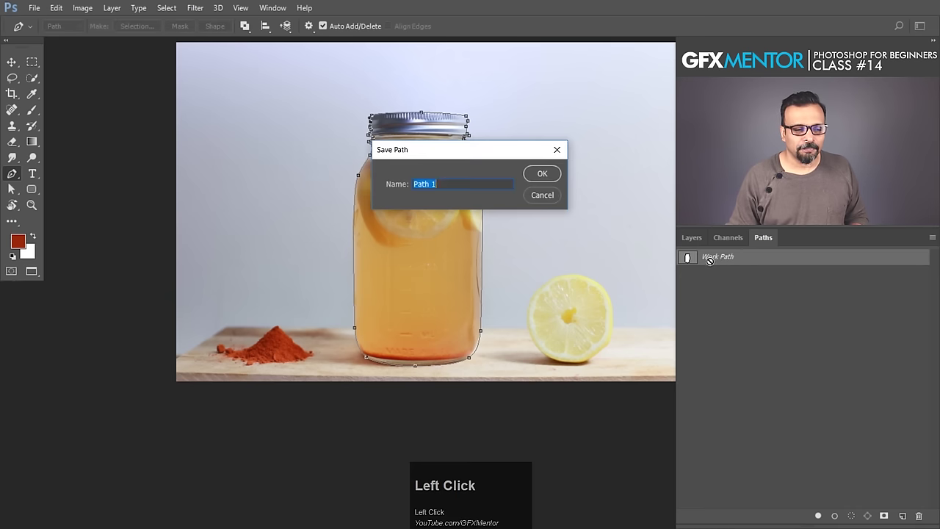
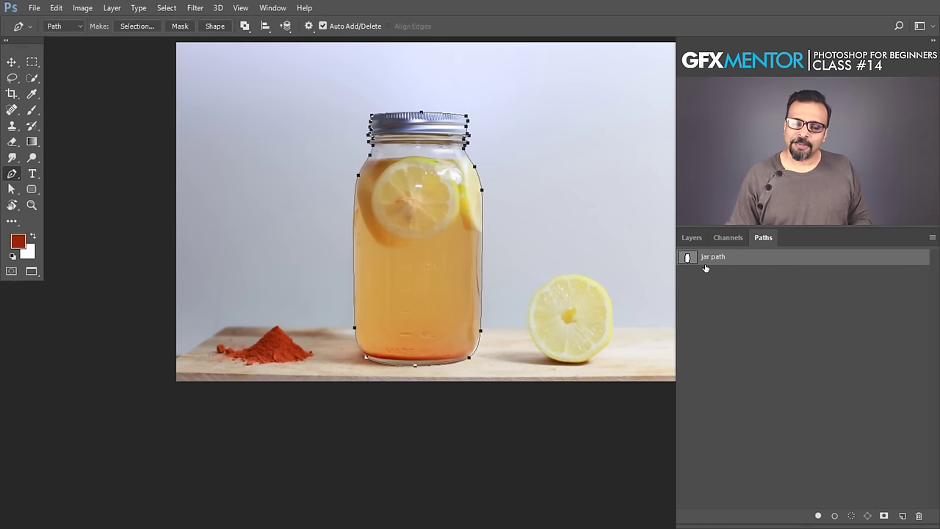
pyautogui.click(740, 297)
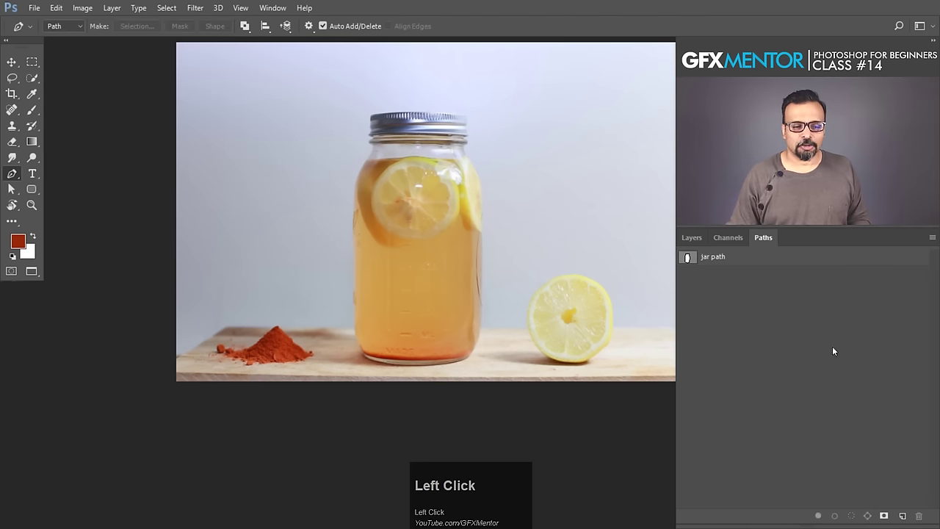
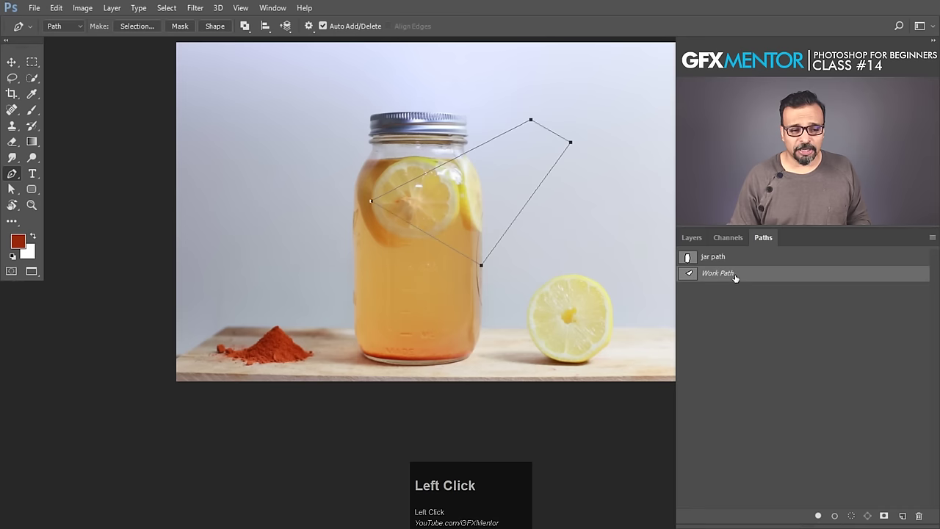
pyautogui.moveTo(856, 276); pyautogui.dragTo(579, 198)
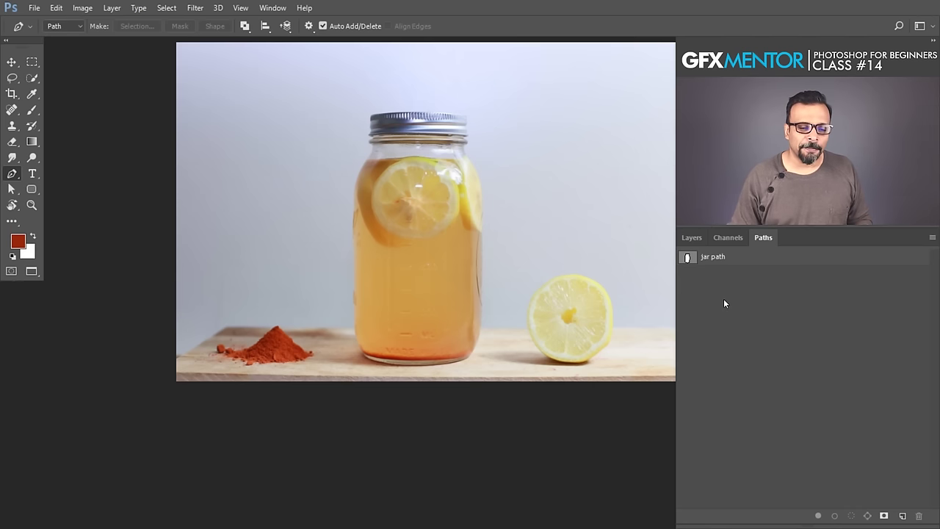
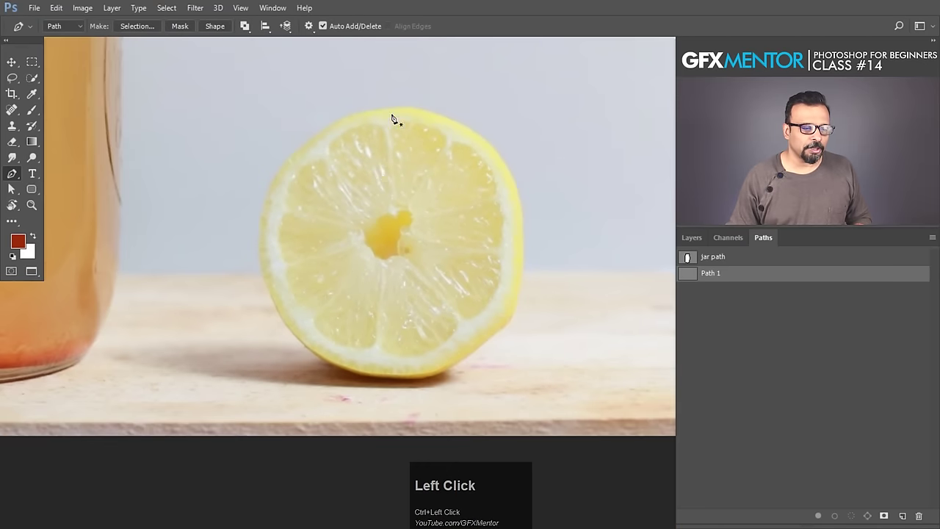
# Curve the new path along the lemon half's top and right edge with the Pen tool
pyautogui.moveTo(406, 113); pyautogui.dragTo(530, 246)
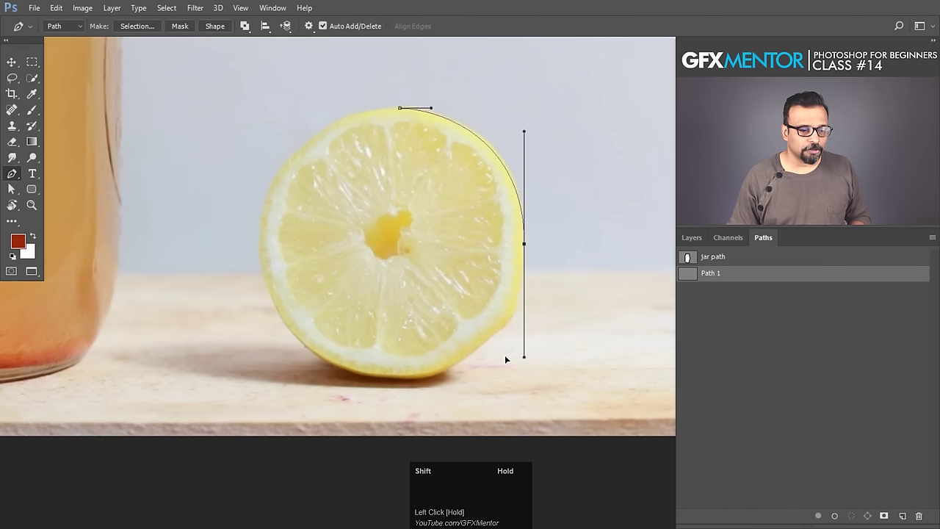
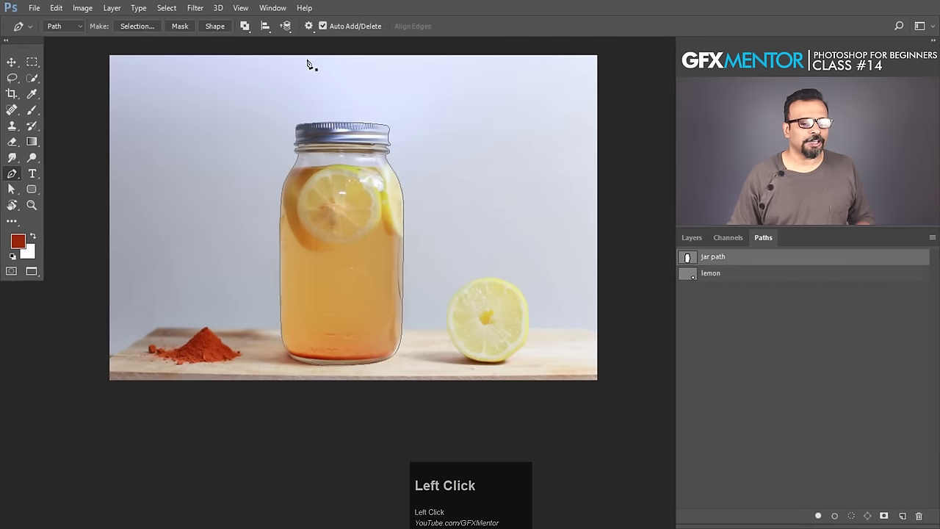
# Bring up the context menu on the canvas to make a selection from jar path
pyautogui.rightClick(354, 168)
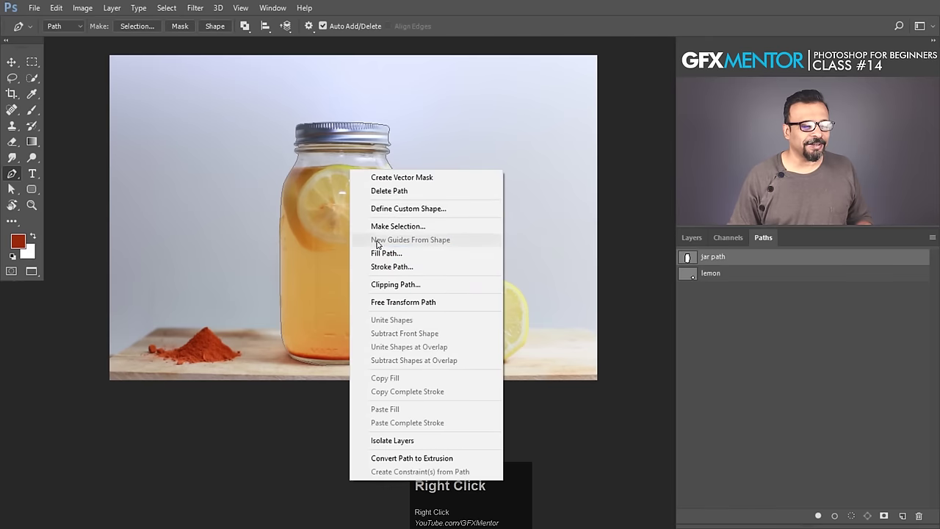
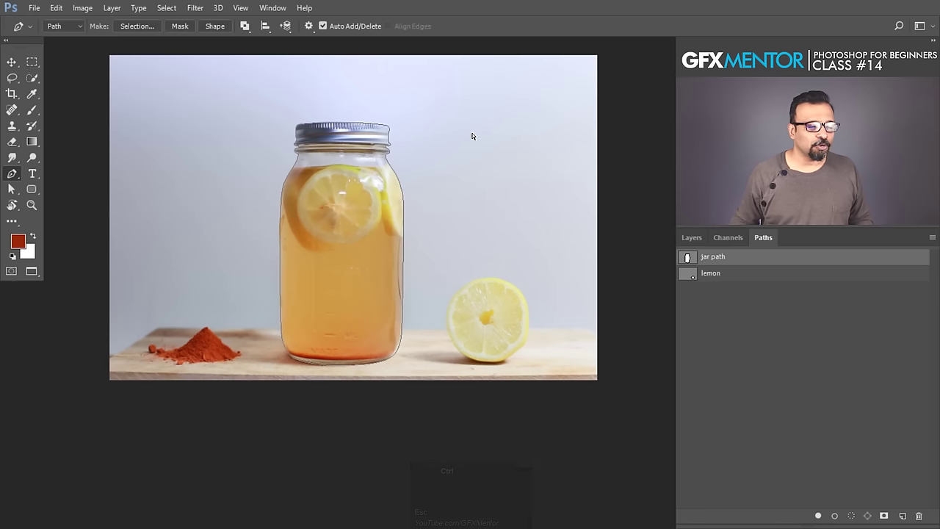
# Clear the existing jar selection with Ctrl+Escape and Ctrl+D
pyautogui.press('ctrl+Escape')
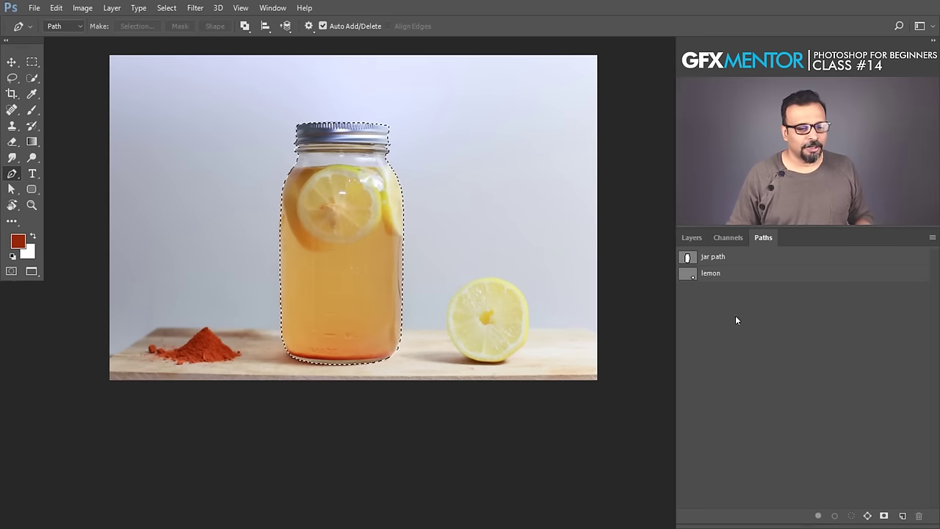
pyautogui.press('ctrl+Escape')
pyautogui.press('ctrl+d')
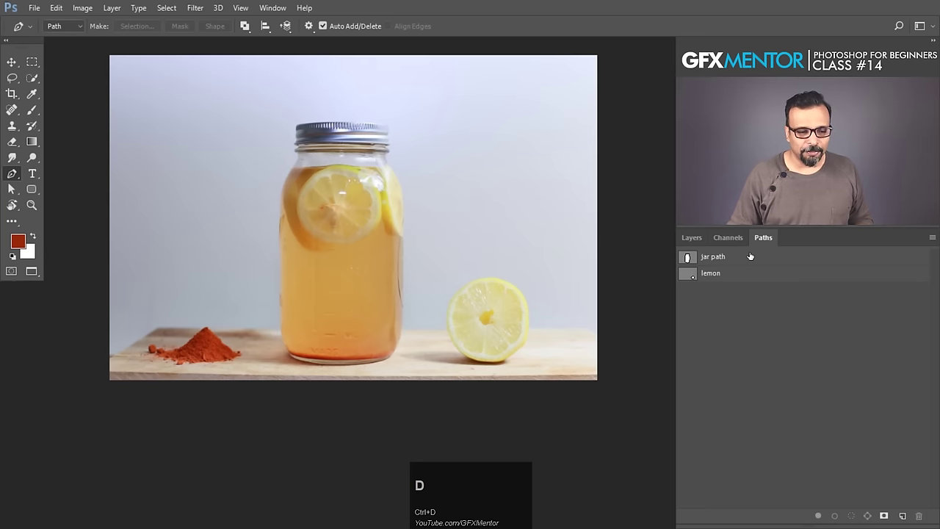
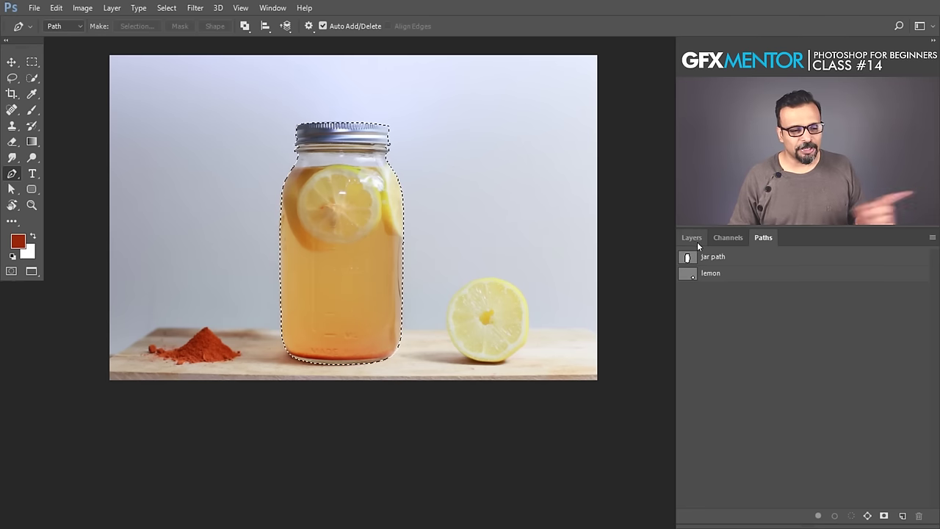
# Copy the selected jar onto Layer 1 with Ctrl+J and hide the Background photo
pyautogui.click(697, 242)
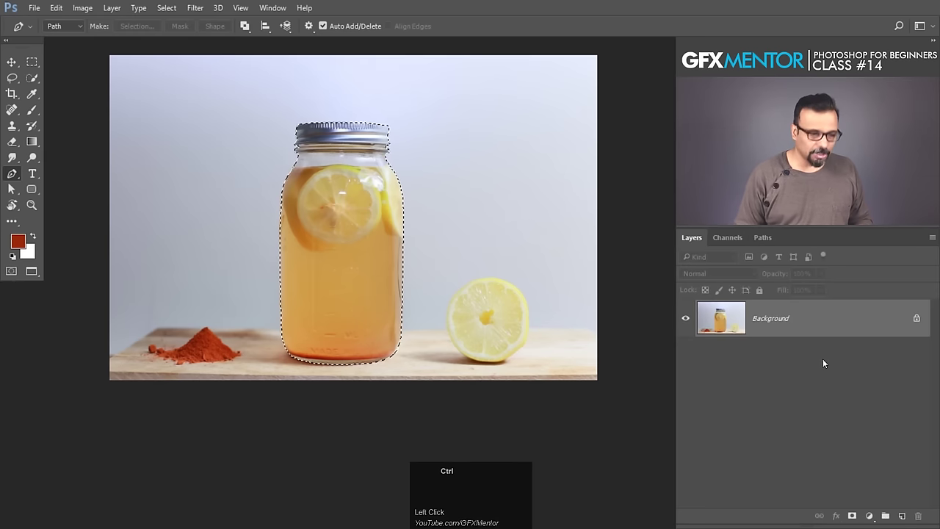
pyautogui.press('ctrl+j')
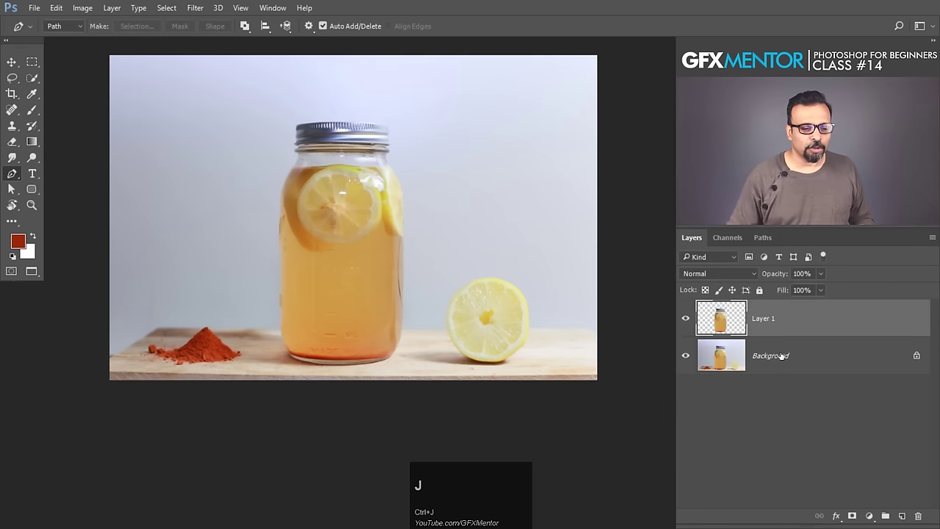
pyautogui.click(690, 356)
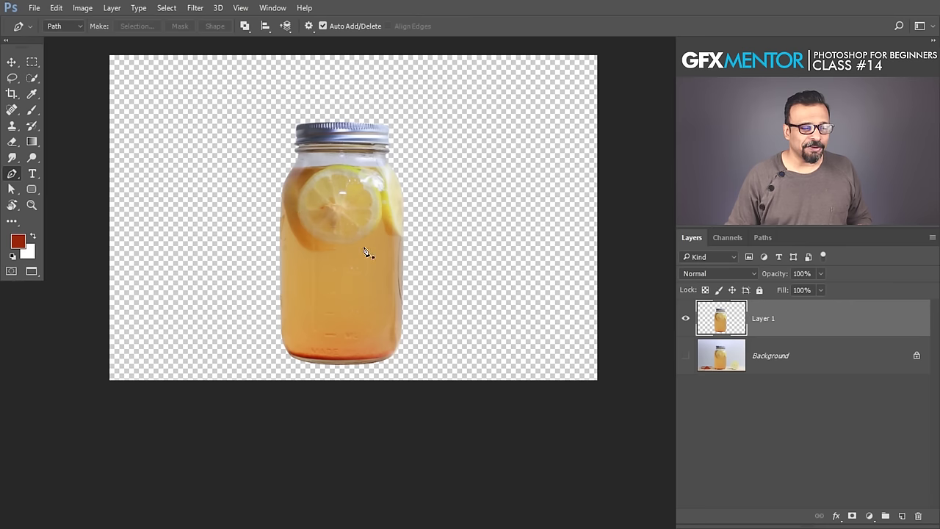
# Show Background, copy the lemon selection to Layer 2, then delete Layer 1 and Layer 2
pyautogui.click(691, 355)
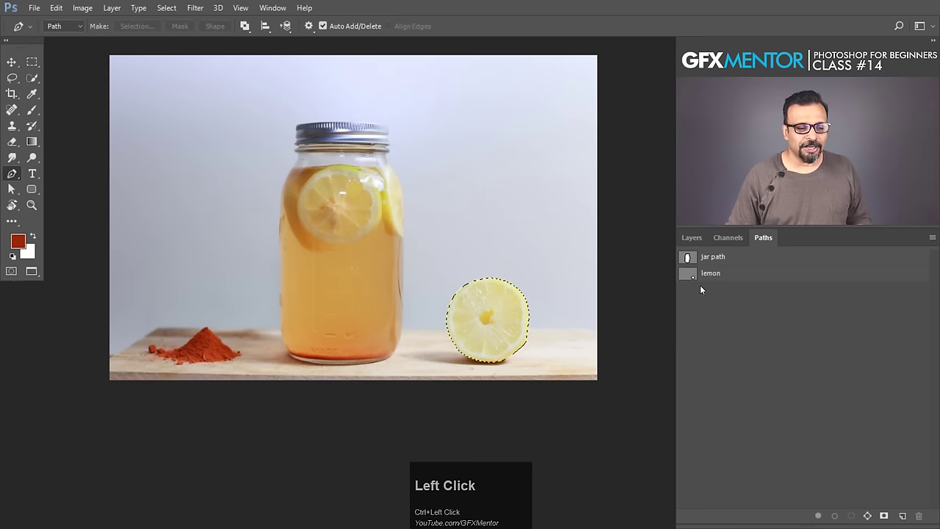
pyautogui.press('ctrl+j')
pyautogui.click(691, 243)
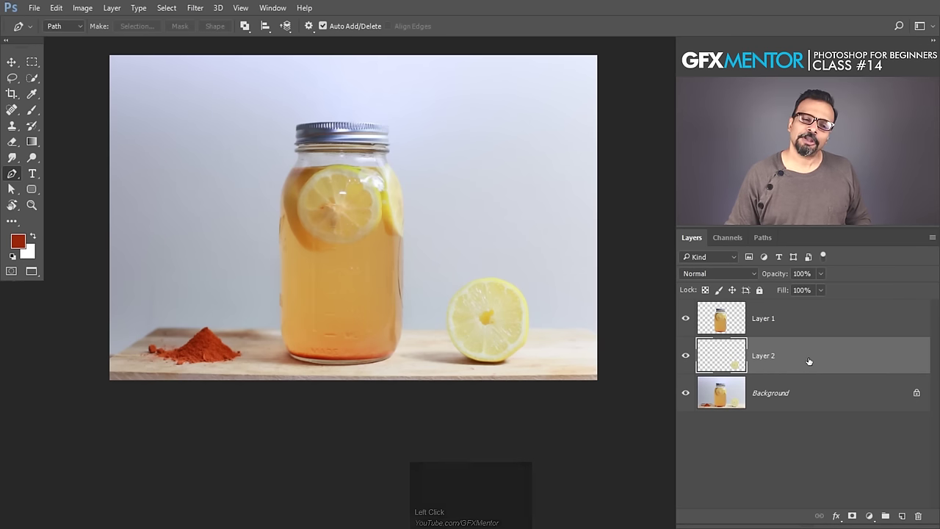
pyautogui.moveTo(793, 321); pyautogui.dragTo(832, 396)
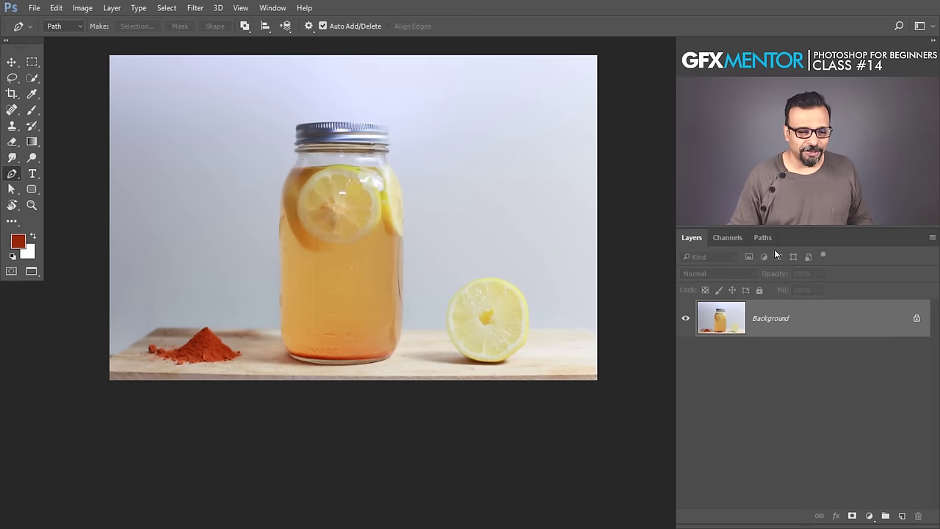
# Activate jar path, convert Background to Layer 0, and mask it with the jar vector path
pyautogui.click(766, 239)
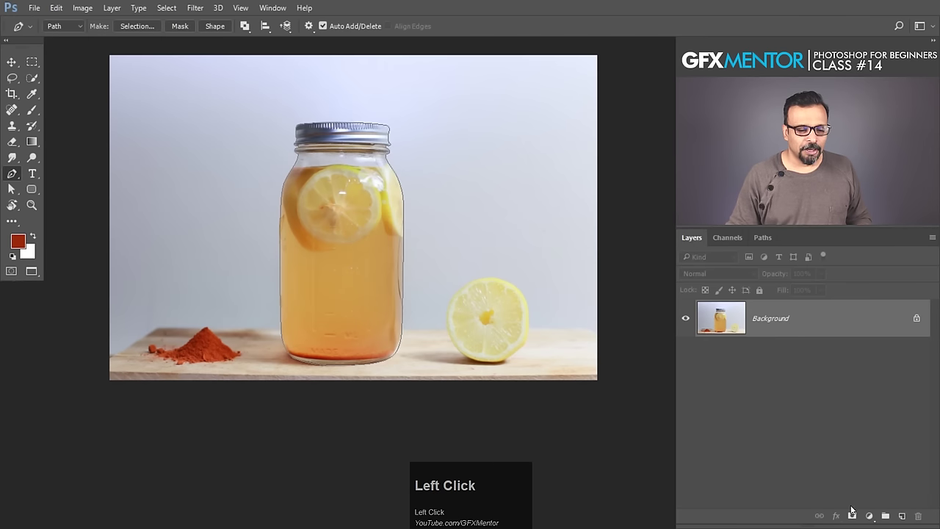
pyautogui.rightClick(366, 185)
pyautogui.doubleClick(396, 197)
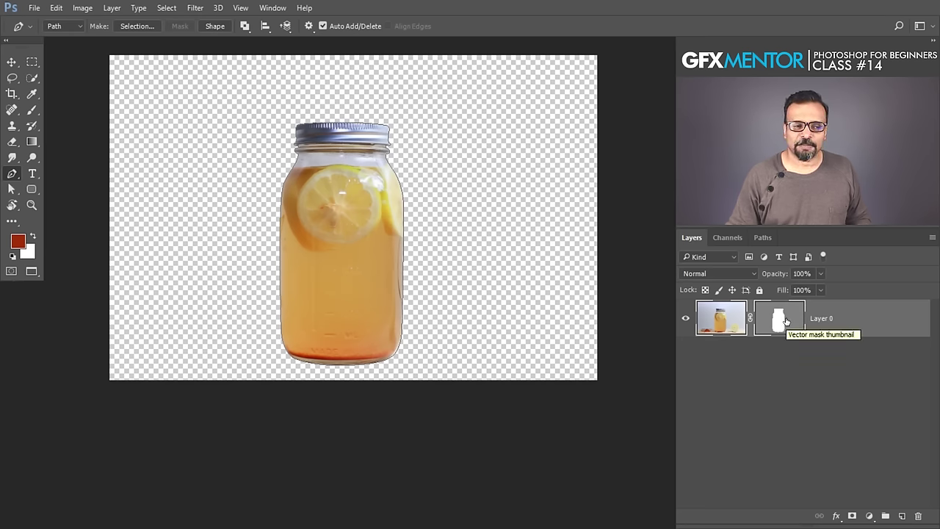
pyautogui.click(791, 376)
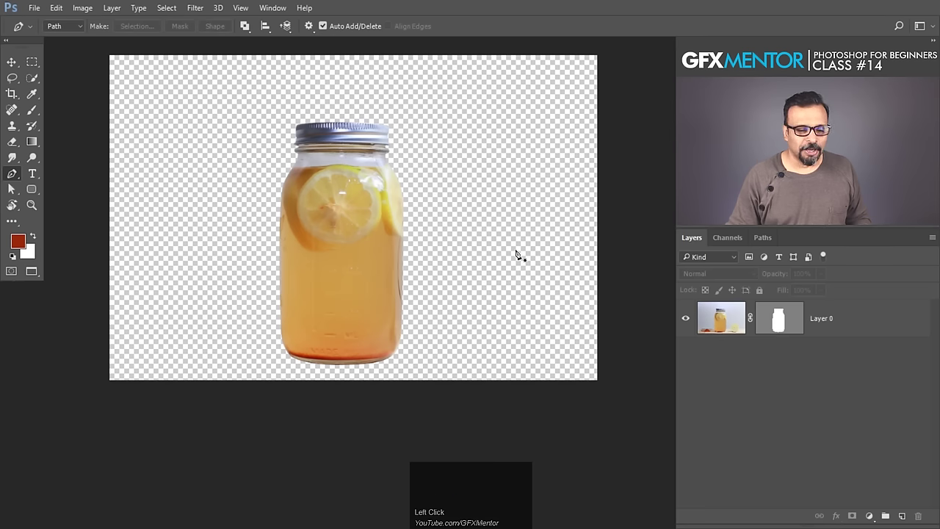
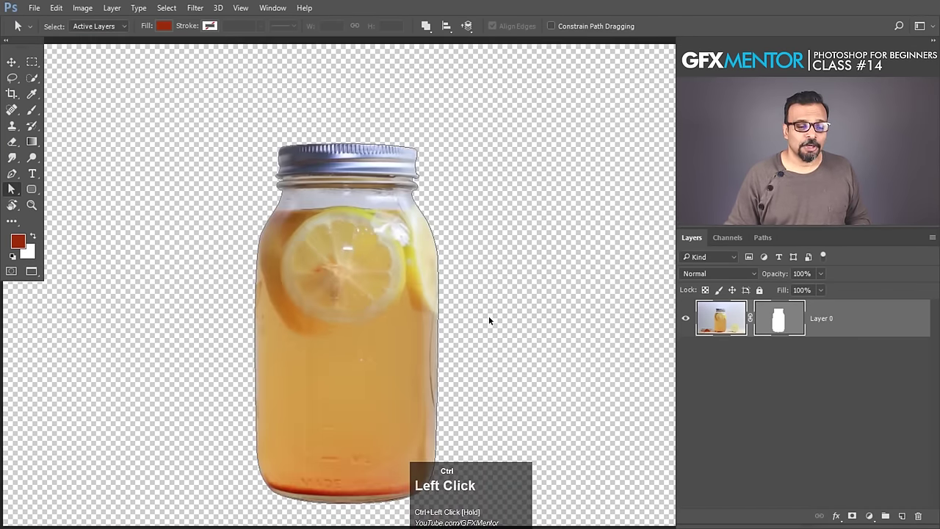
# Step back in history to restore Layer 0's vector mask so only the jar shows
pyautogui.press('ctrl+alt+z')
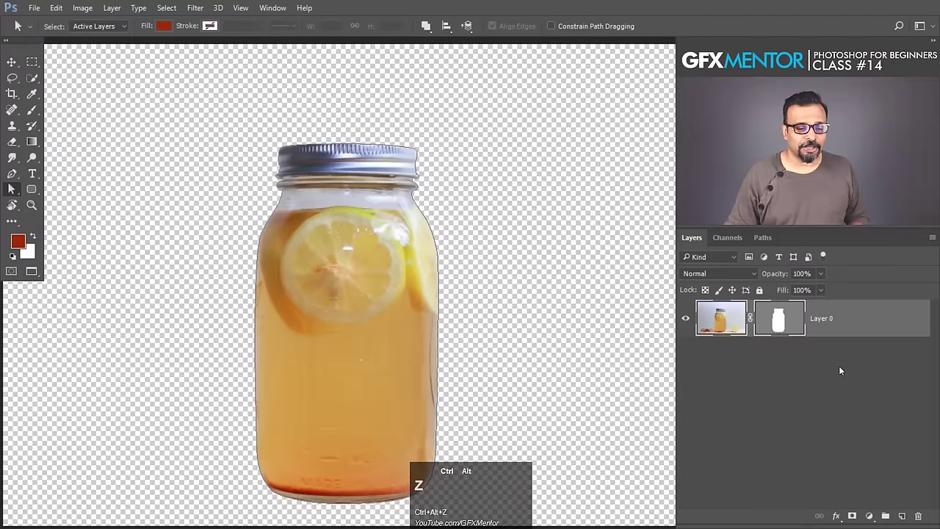
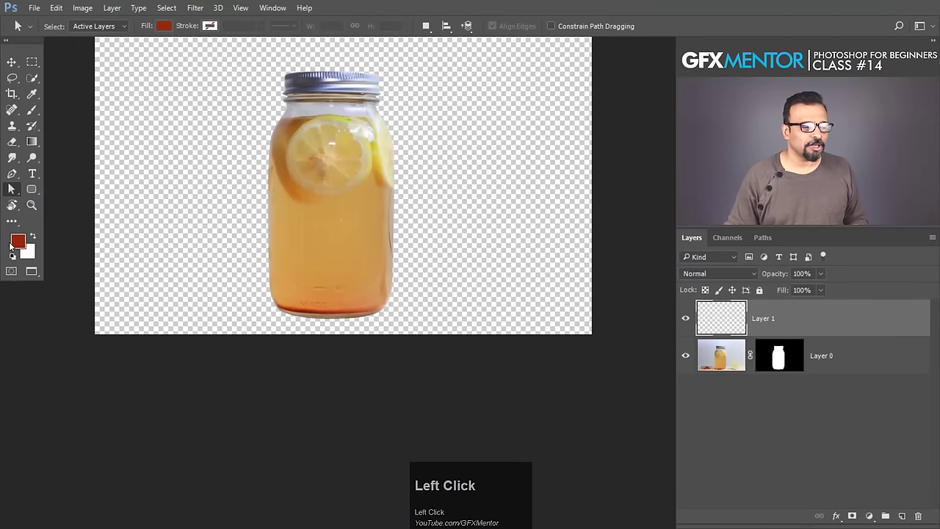
# Fill the new Layer 1 with solid dark red using Alt+Backspace
pyautogui.press('alt+BackSpace')
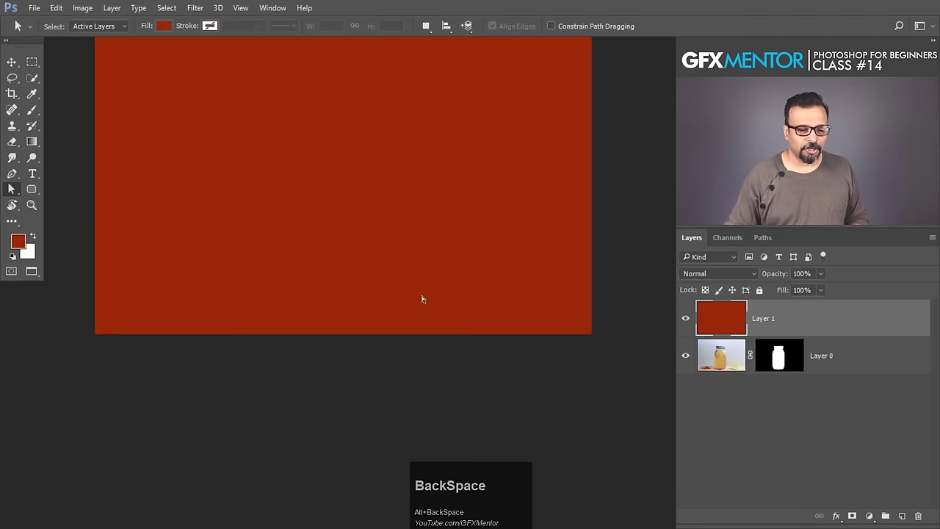
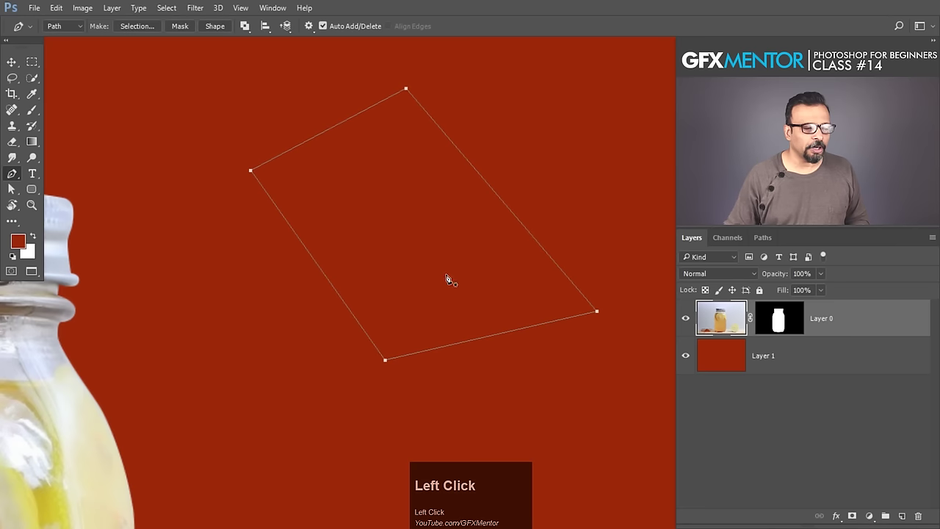
# Undo the test pen path anchors drawn over the red layer
pyautogui.press('ctrl+z')
pyautogui.press('ctrl+alt+z')
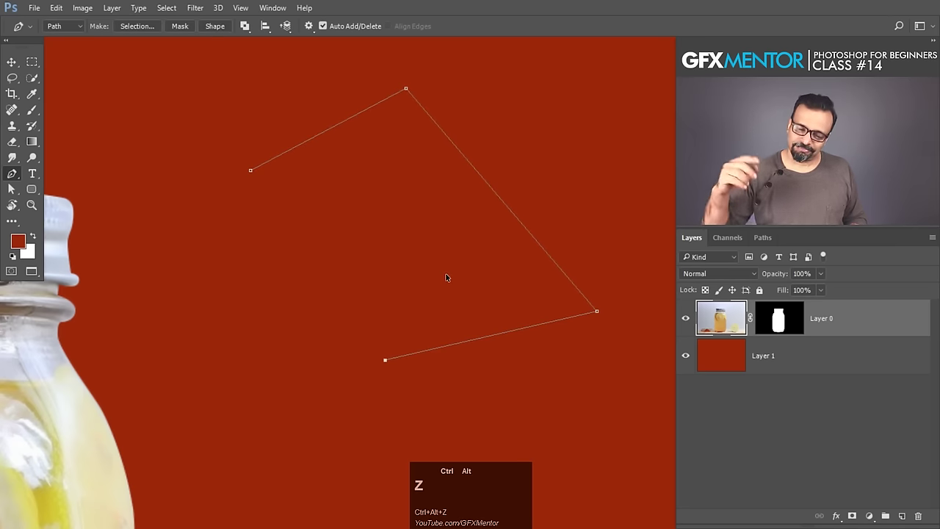
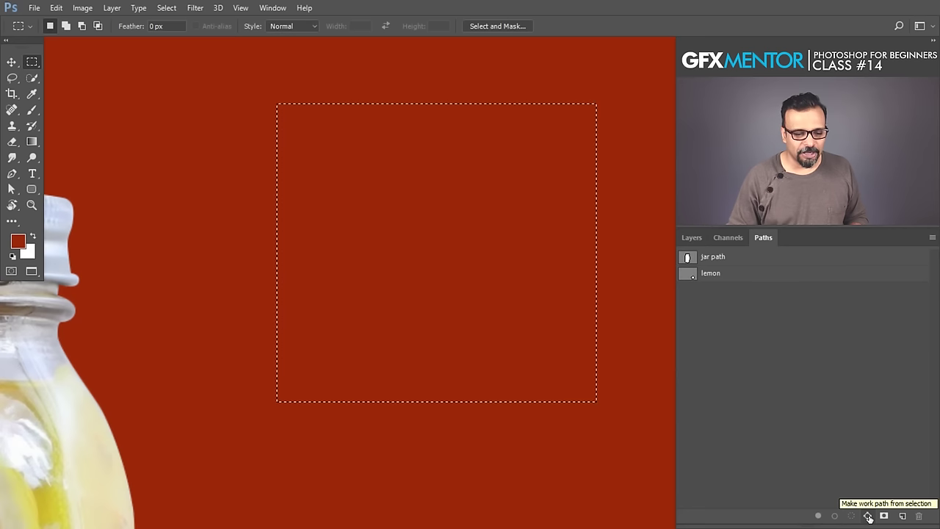
# Turn the rectangular selection into a Work Path beneath jar path and lemon
pyautogui.click(873, 518)
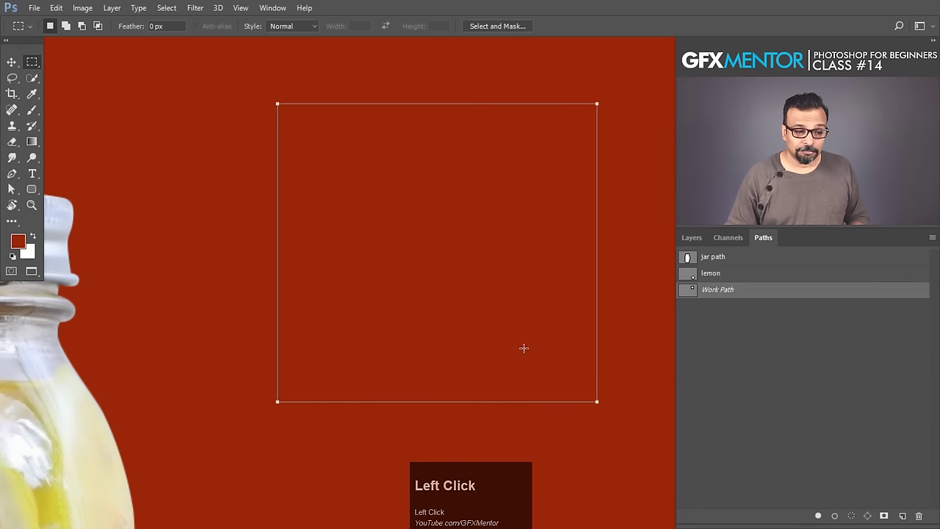